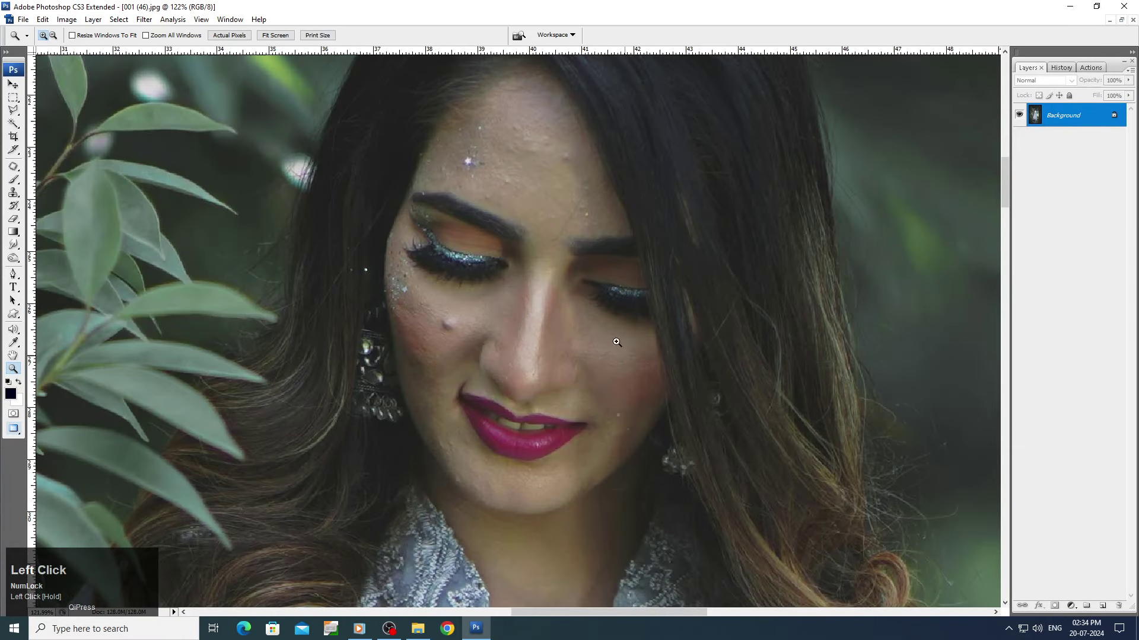
# Fit the whole garden portrait on screen via the Zoom tool's Fit on Screen choice.
pyautogui.rightClick(562, 277)
pyautogui.click(572, 287)
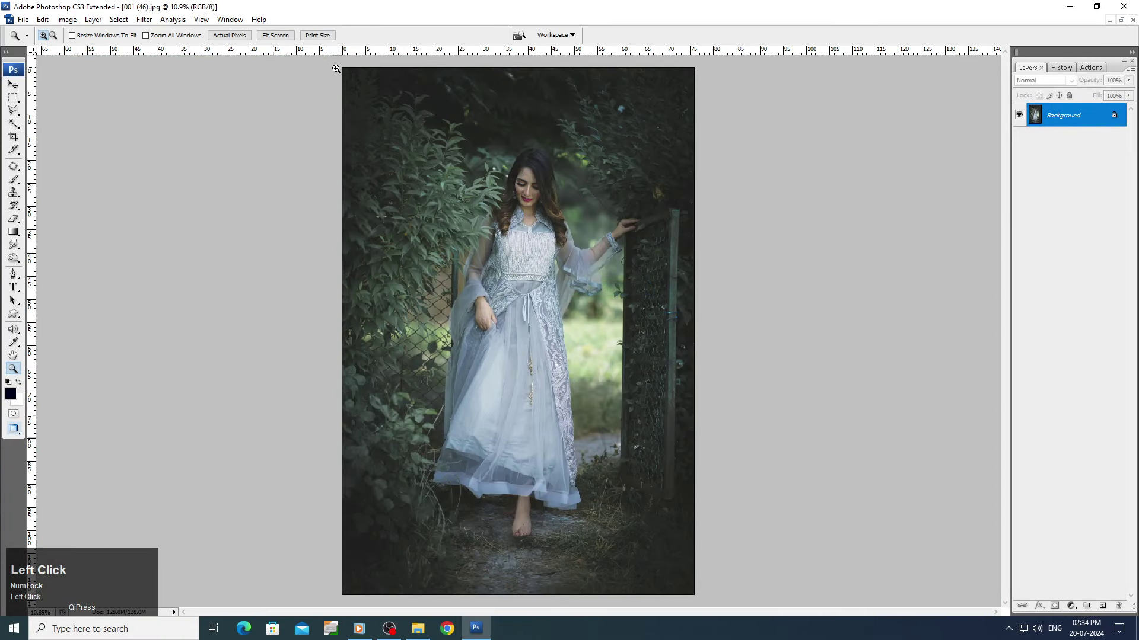
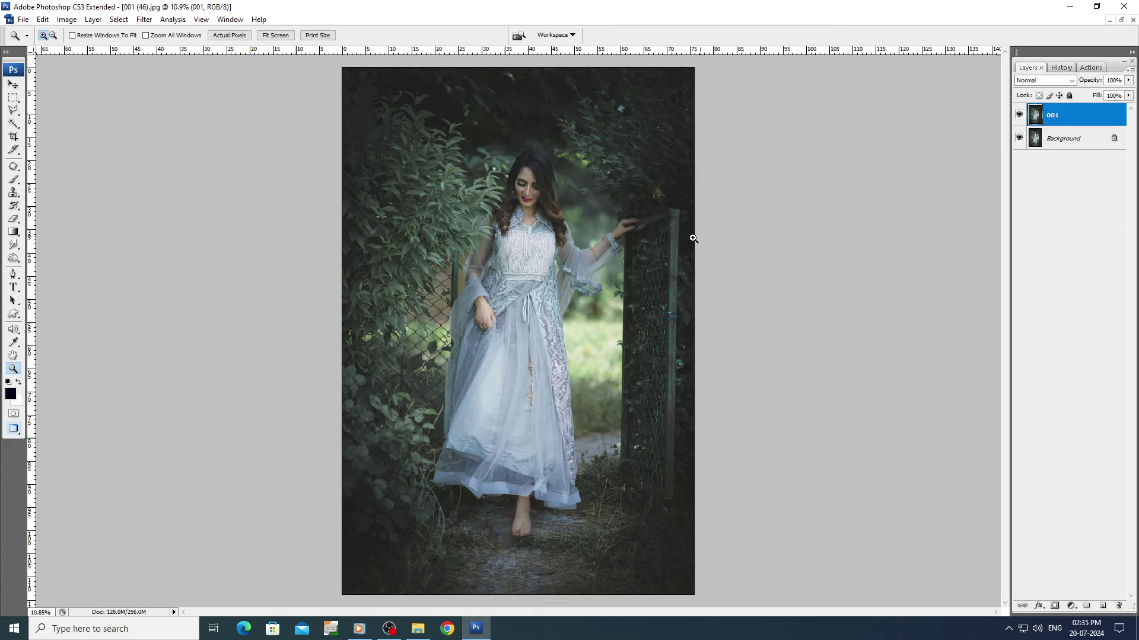
# Zoom in on the woman's face and frame it closely for blemish retouching.
pyautogui.moveTo(11, 86); pyautogui.dragTo(379, 268)
pyautogui.scroll(3)
pyautogui.moveTo(253, 136); pyautogui.dragTo(665, 480)
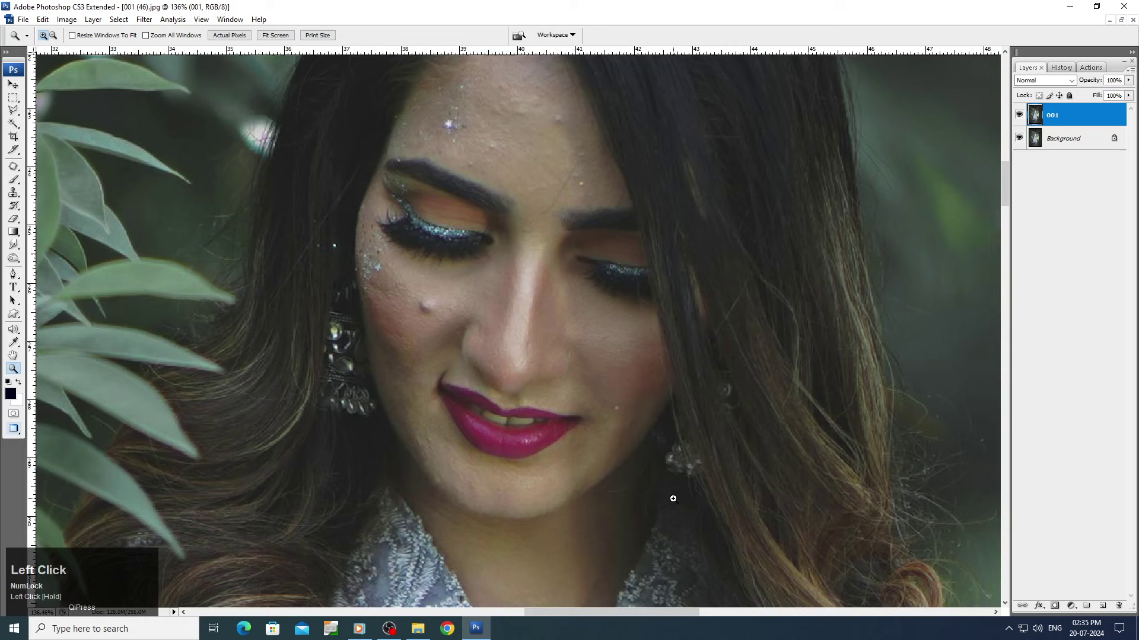
pyautogui.scroll(3)
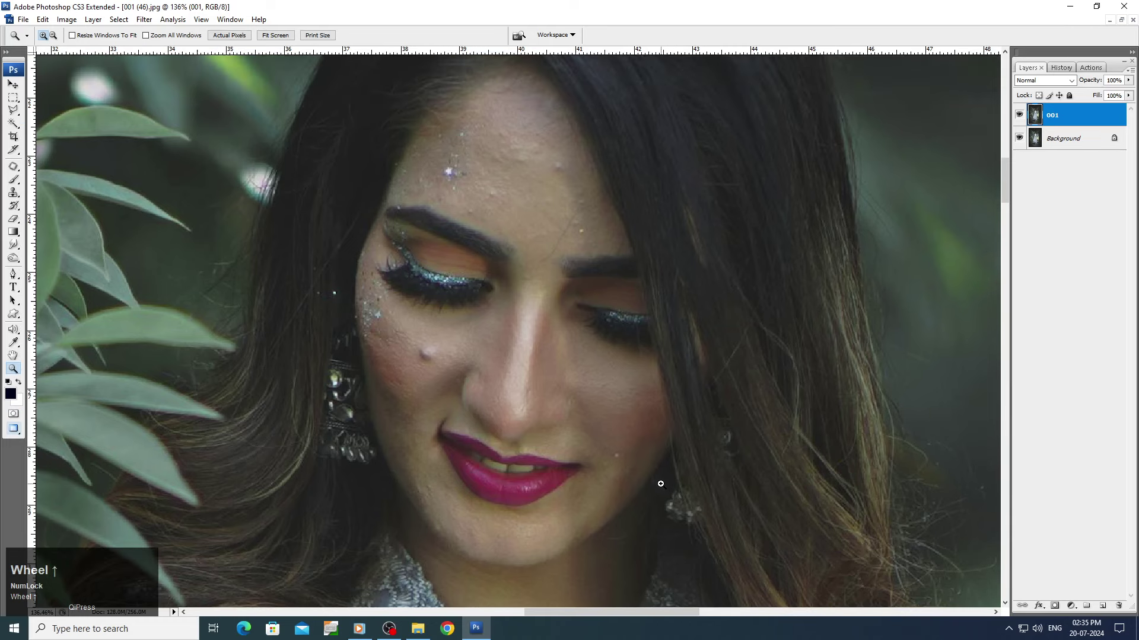
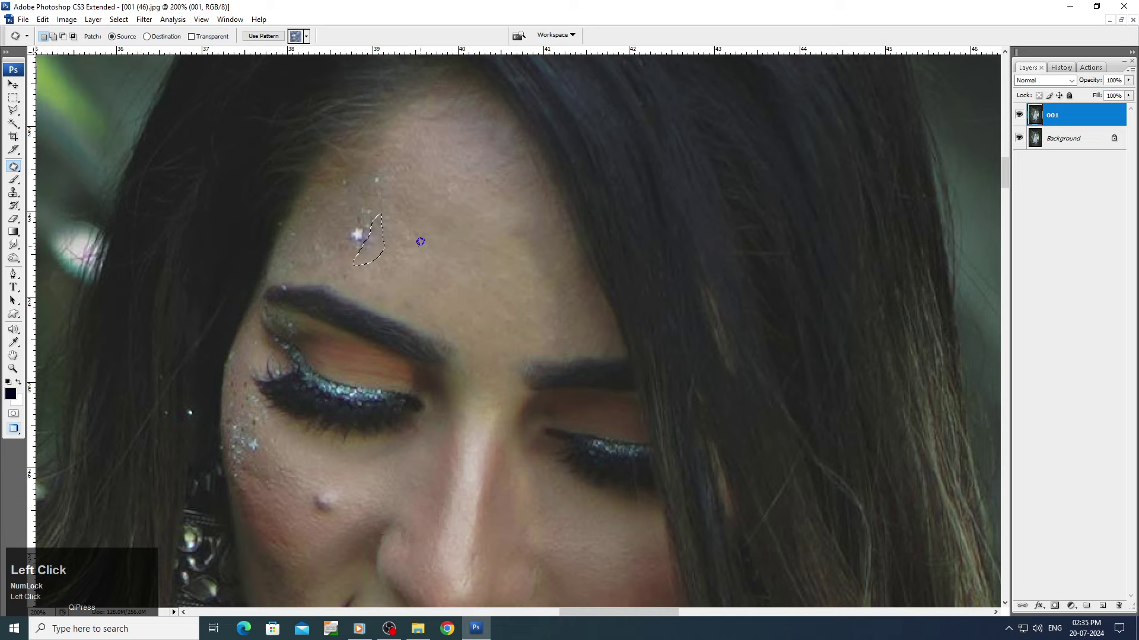
# Heal the blemishes on the face and foot, then return the full portrait to view.
pyautogui.scroll(-3)
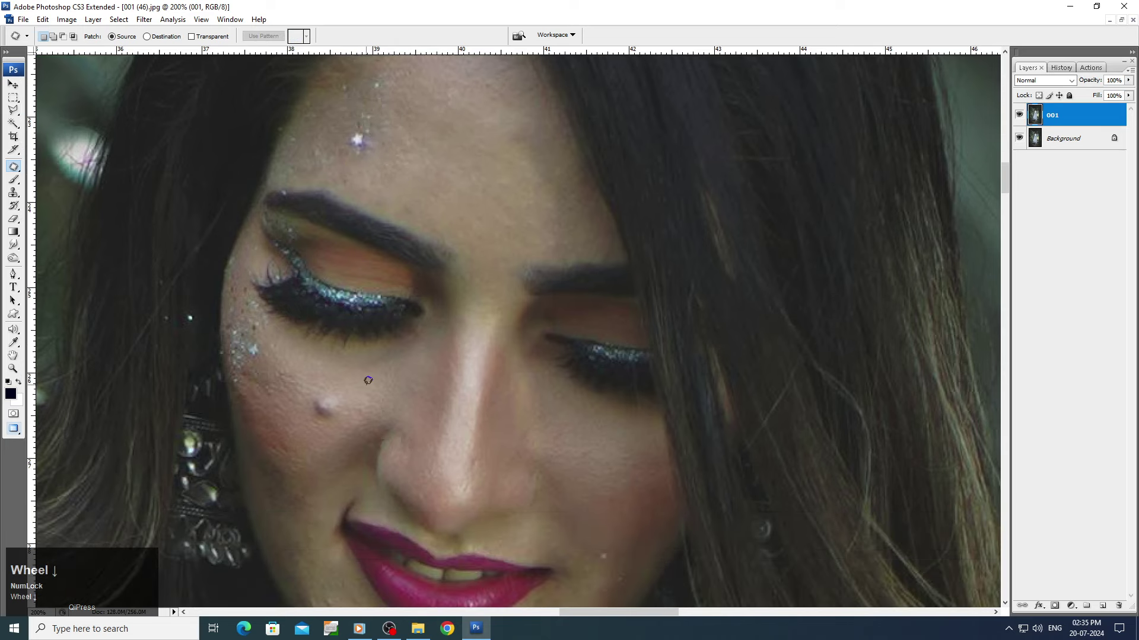
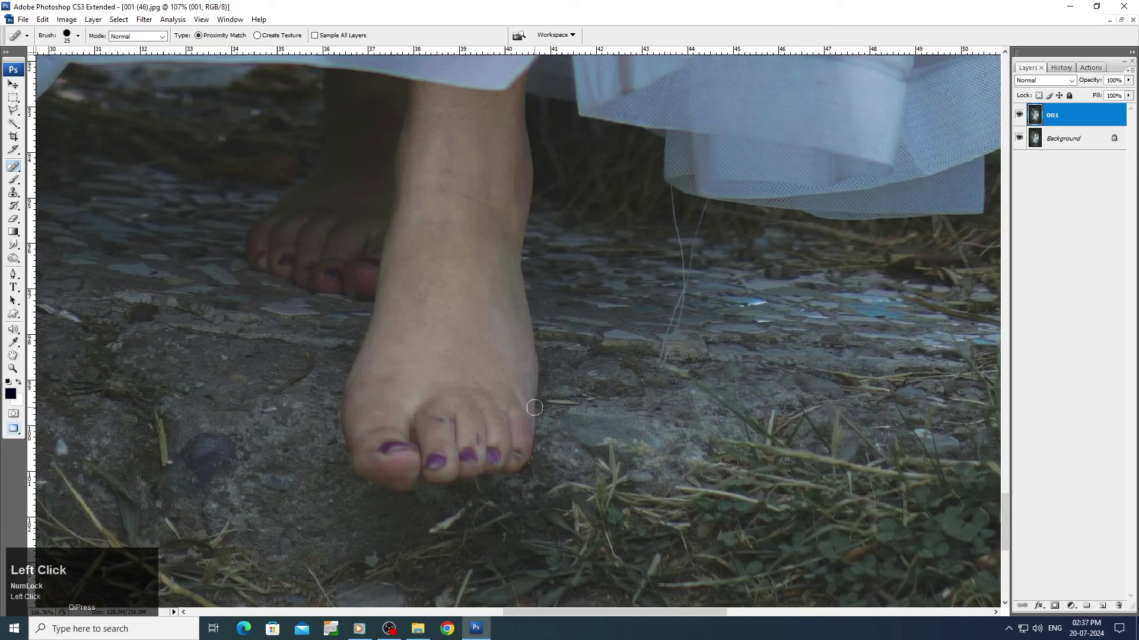
pyautogui.press('space')
pyautogui.rightClick(492, 301)
pyautogui.click(502, 311)
# Switch to the Move tool and reframe the face to compare layer 001 against the original.
pyautogui.press('v')
pyautogui.press('space')
pyautogui.moveTo(480, 161); pyautogui.dragTo(473, 116)
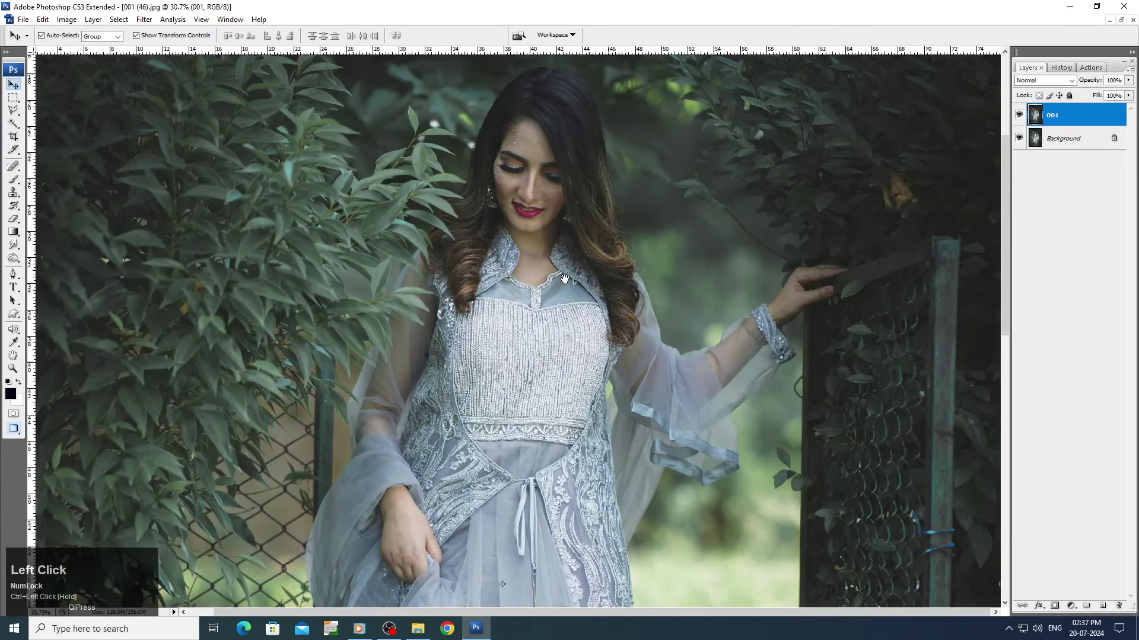
pyautogui.press('space')
pyautogui.moveTo(401, 93); pyautogui.dragTo(366, 152)
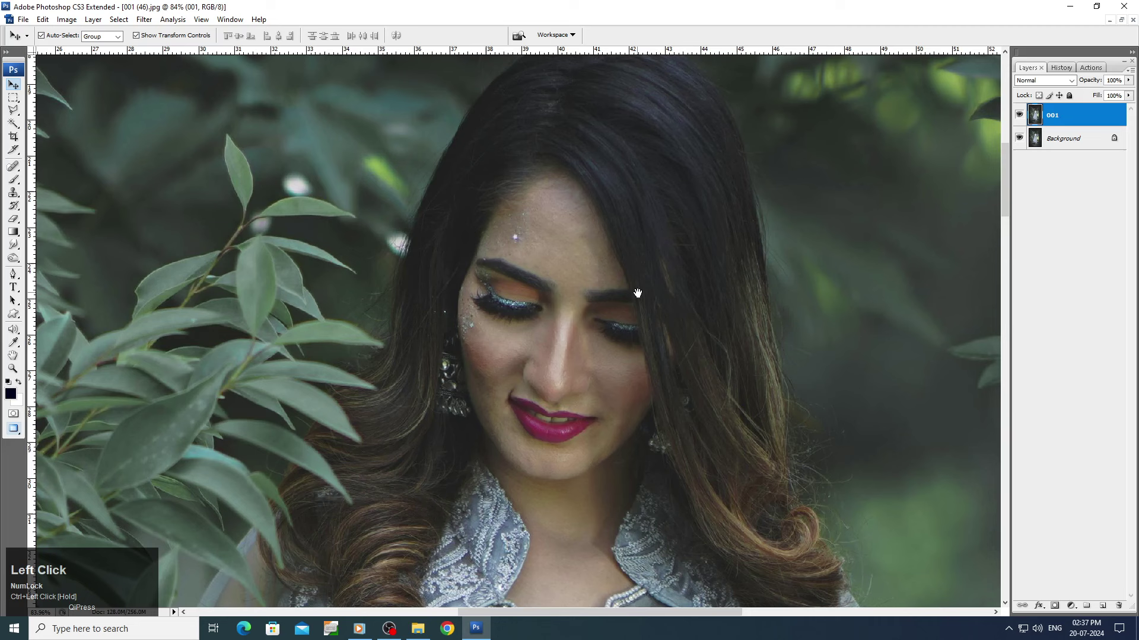
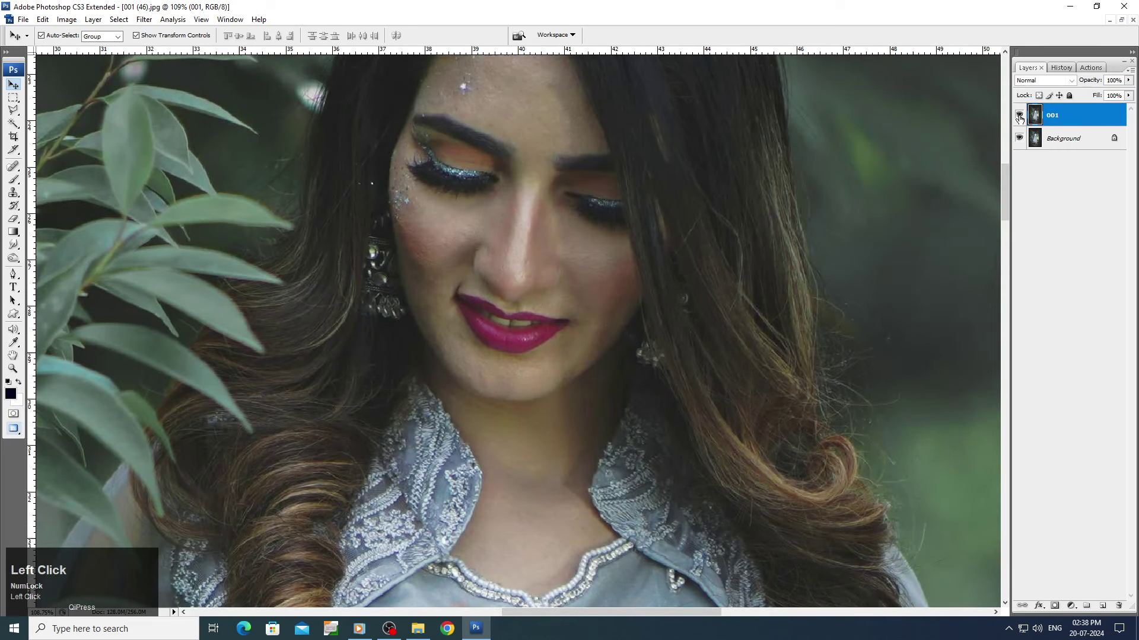
pyautogui.scroll(3)
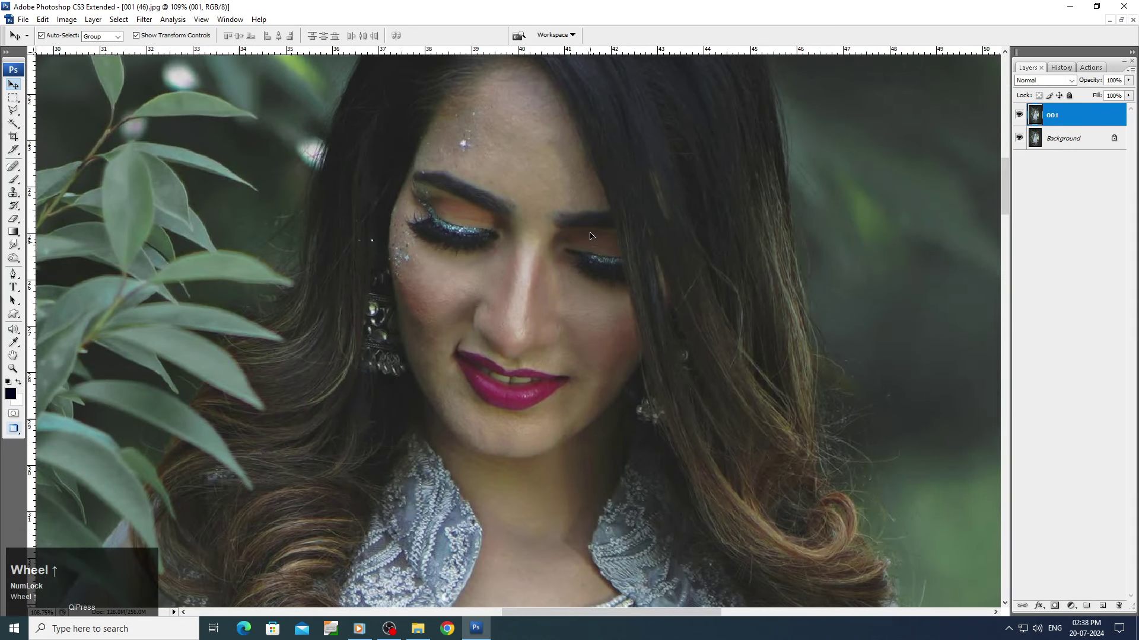
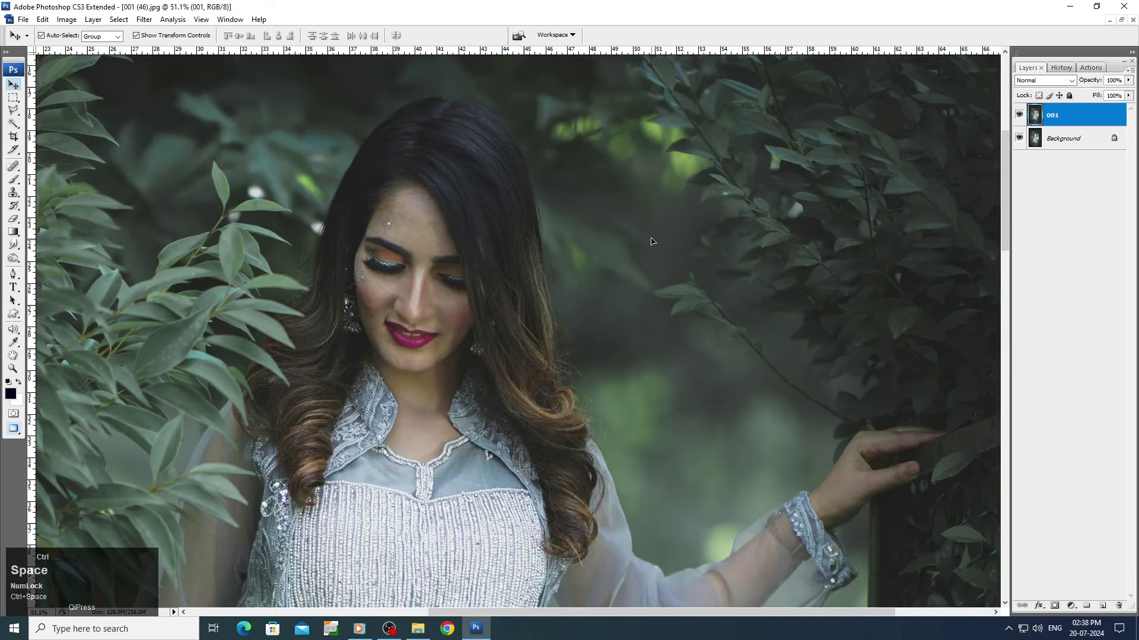
# Undo a trial change and bring up the Image > Adjustments menu.
pyautogui.moveTo(73, 20); pyautogui.dragTo(245, 74)
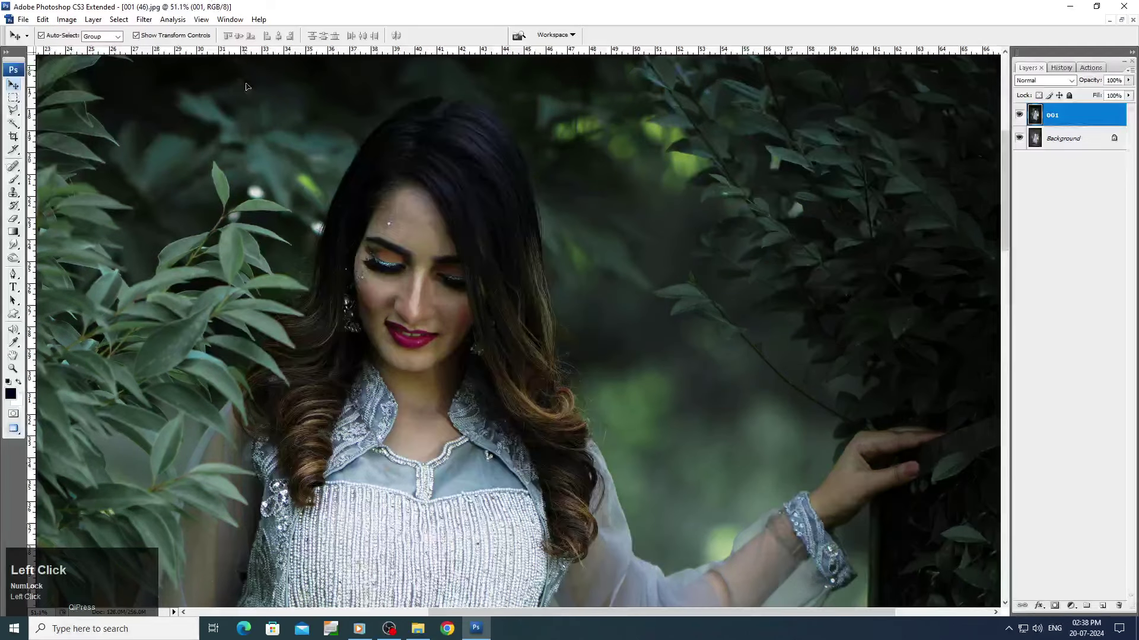
pyautogui.press('ctrl+alt+z')
pyautogui.click(67, 26)
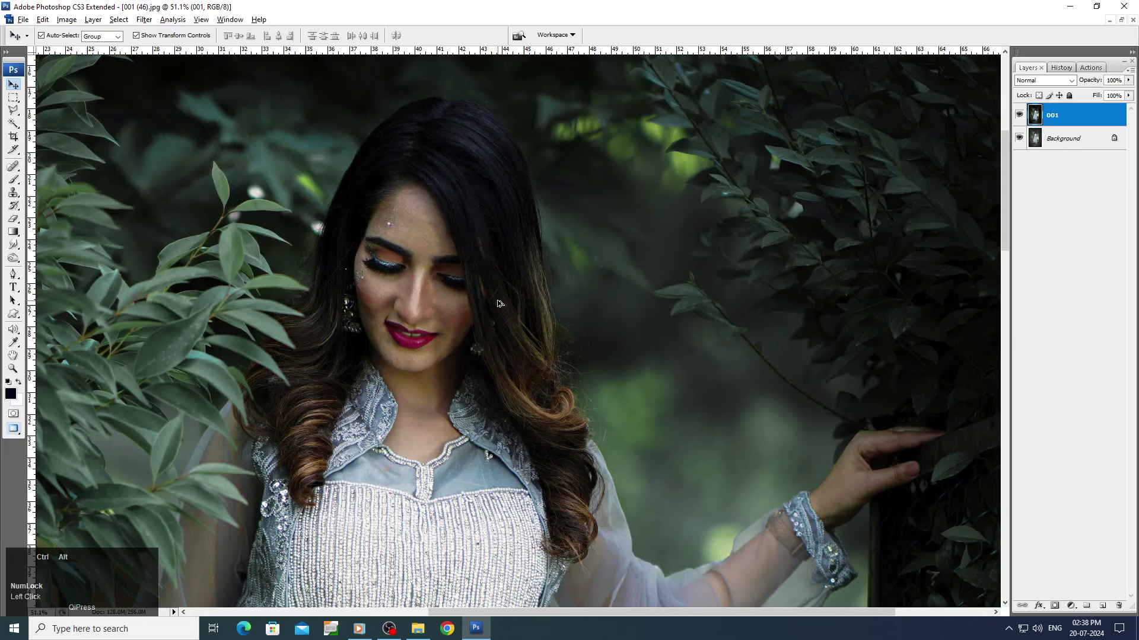
# Try Auto Color and undo it, then brighten midtones with Levels set to 0, 1.47, 229.
pyautogui.click(70, 22)
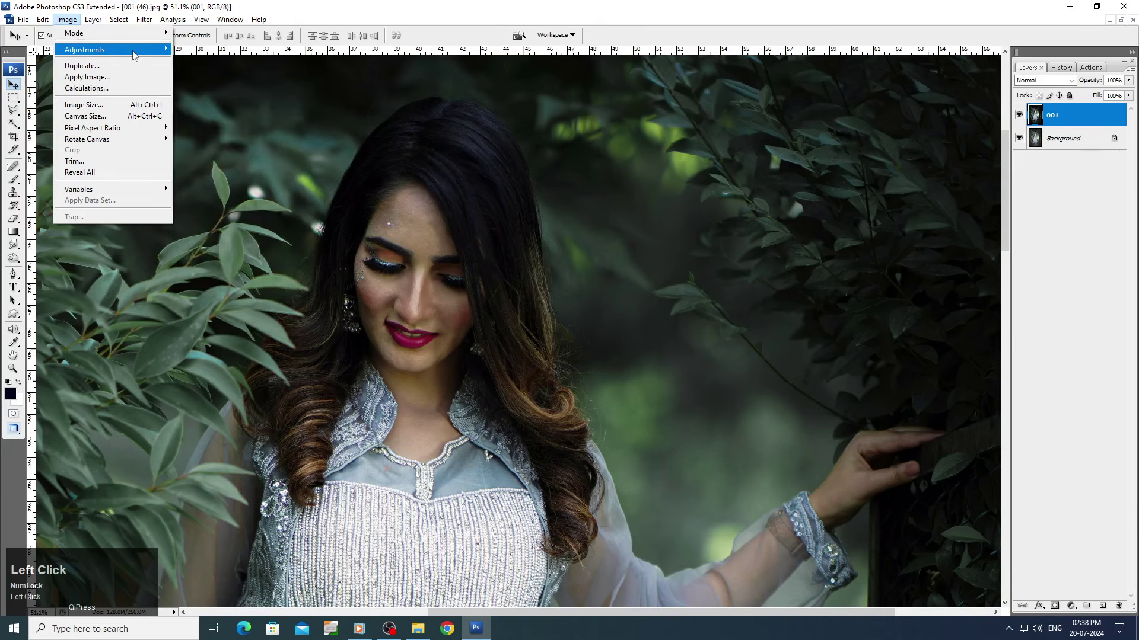
pyautogui.press('ctrl+alt+z')
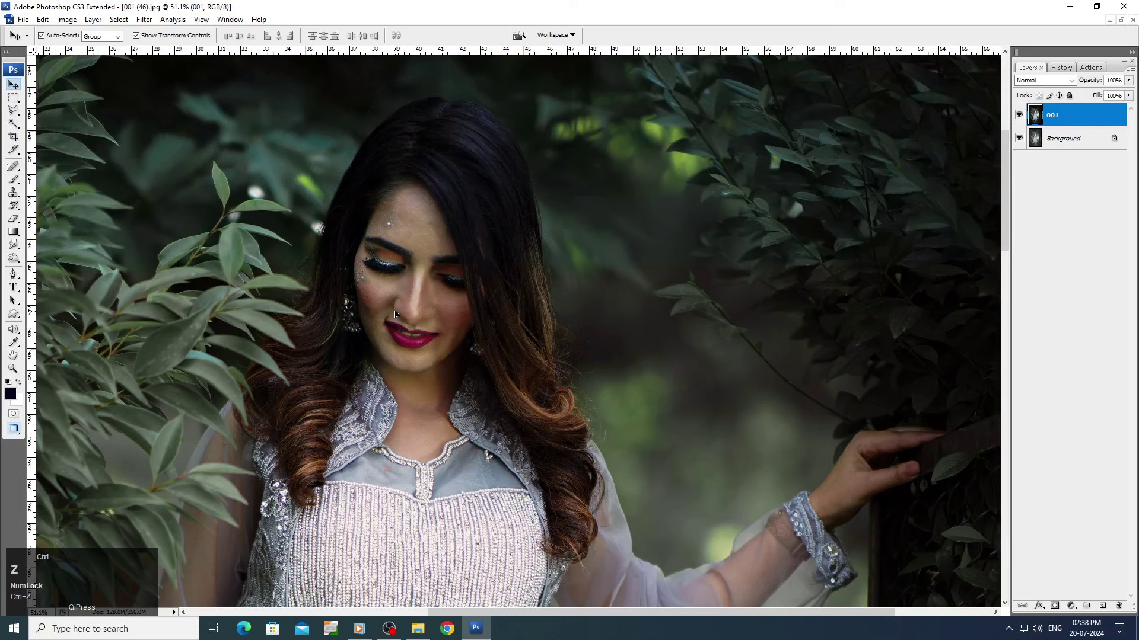
pyautogui.click(66, 15)
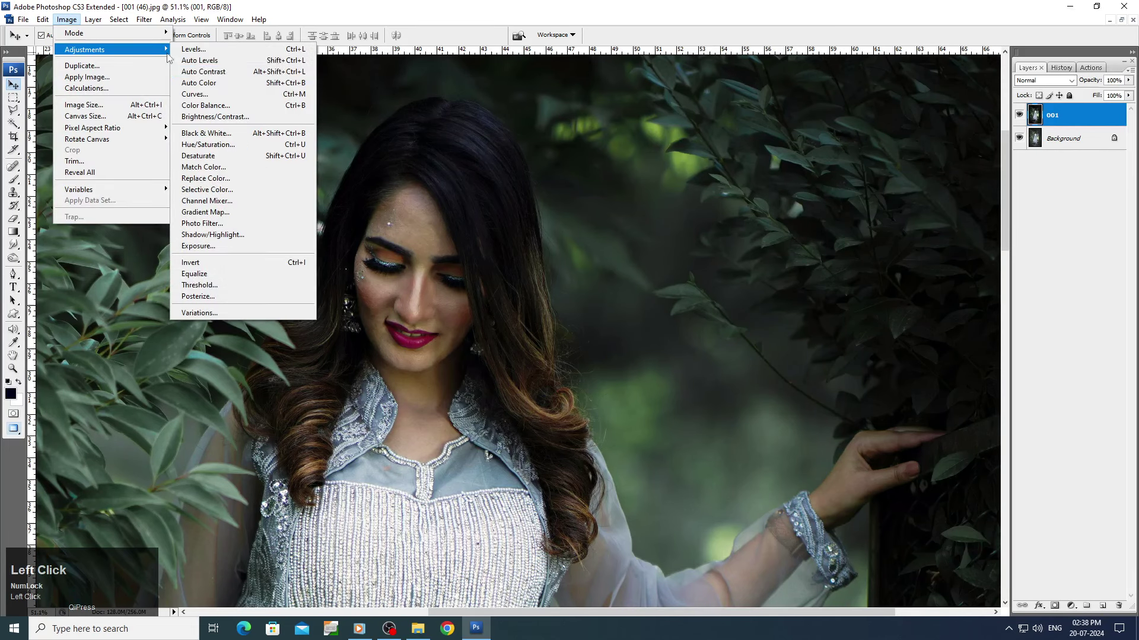
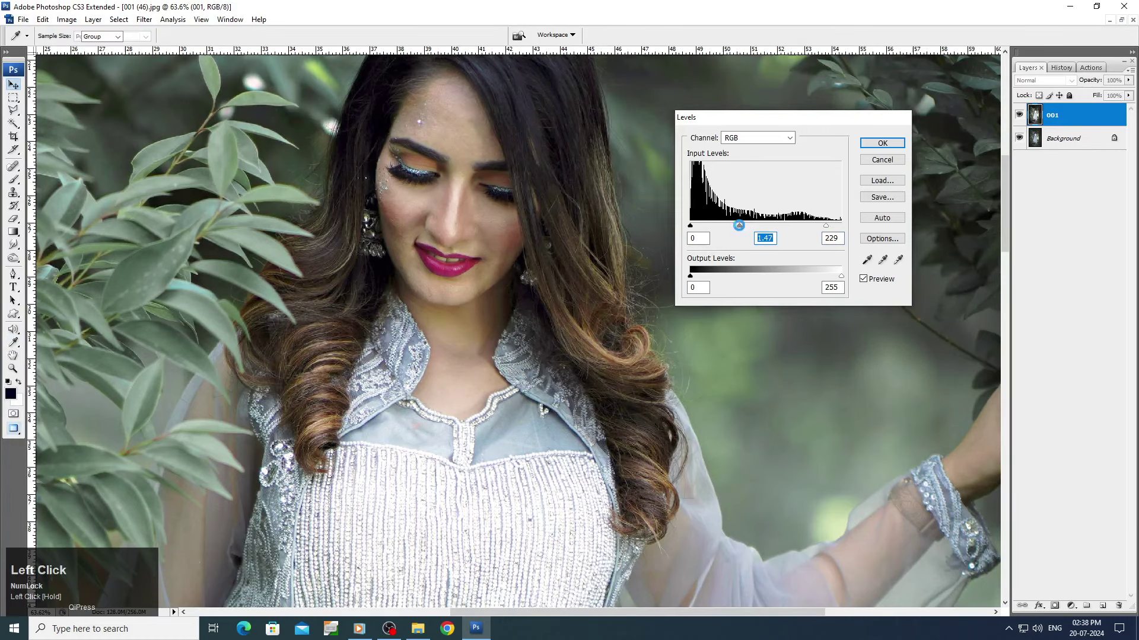
pyautogui.scroll(3)
pyautogui.moveTo(80, 23); pyautogui.dragTo(757, 183)
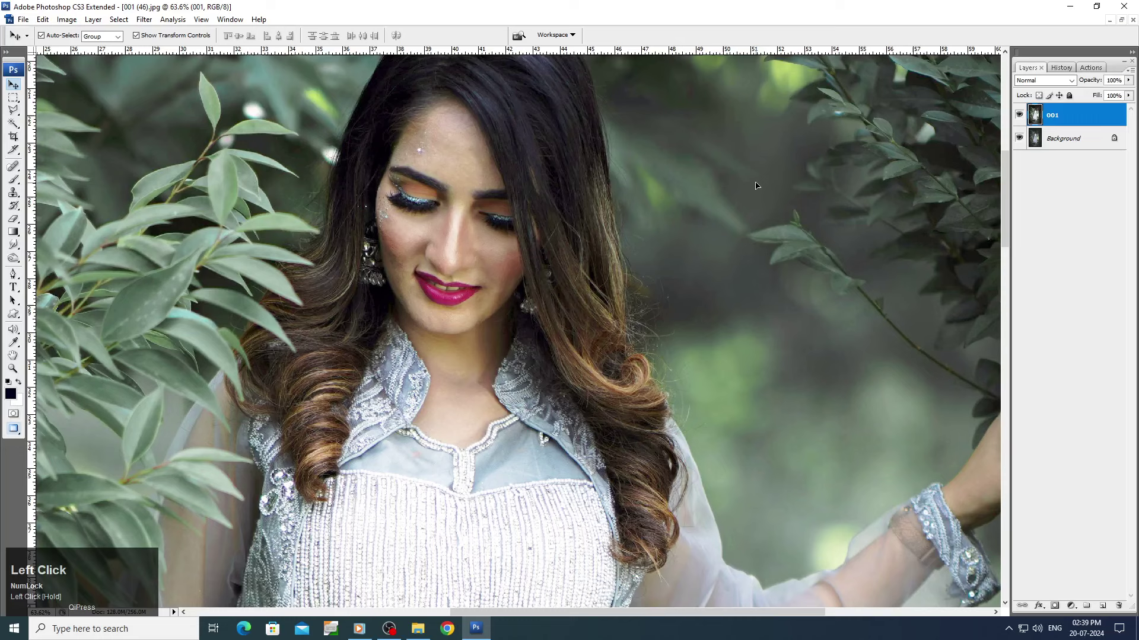
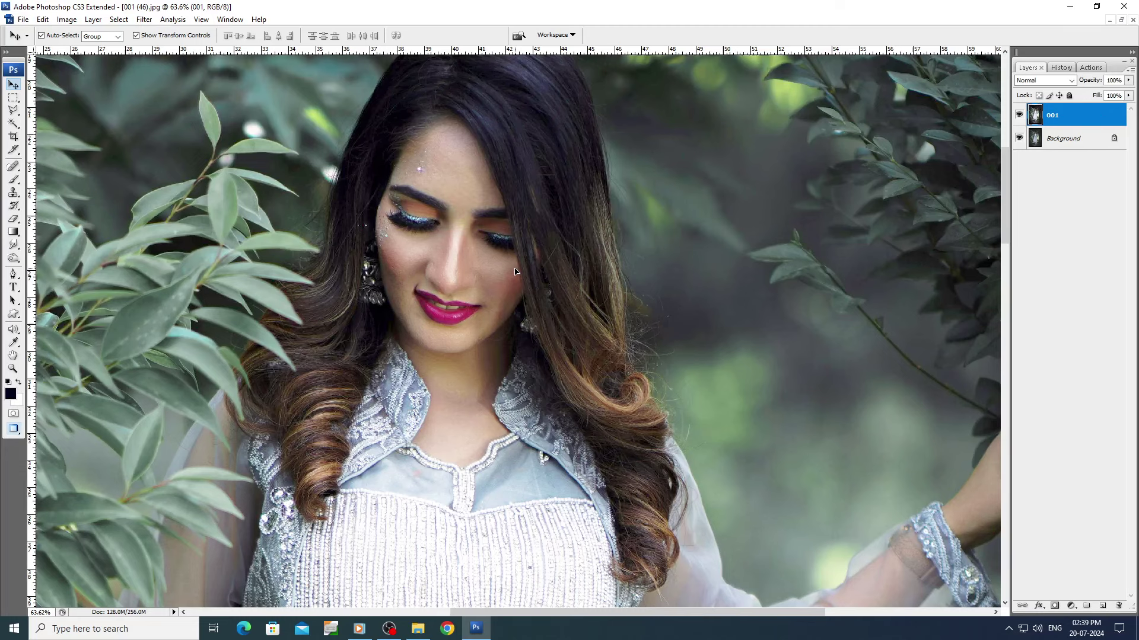
# Zoom in on the face and launch Filter > Neat Image > Reduce Noise.
pyautogui.press('space')
pyautogui.moveTo(439, 249); pyautogui.dragTo(600, 325)
pyautogui.press('space')
pyautogui.click(471, 355)
pyautogui.press('space')
pyautogui.click(141, 20)
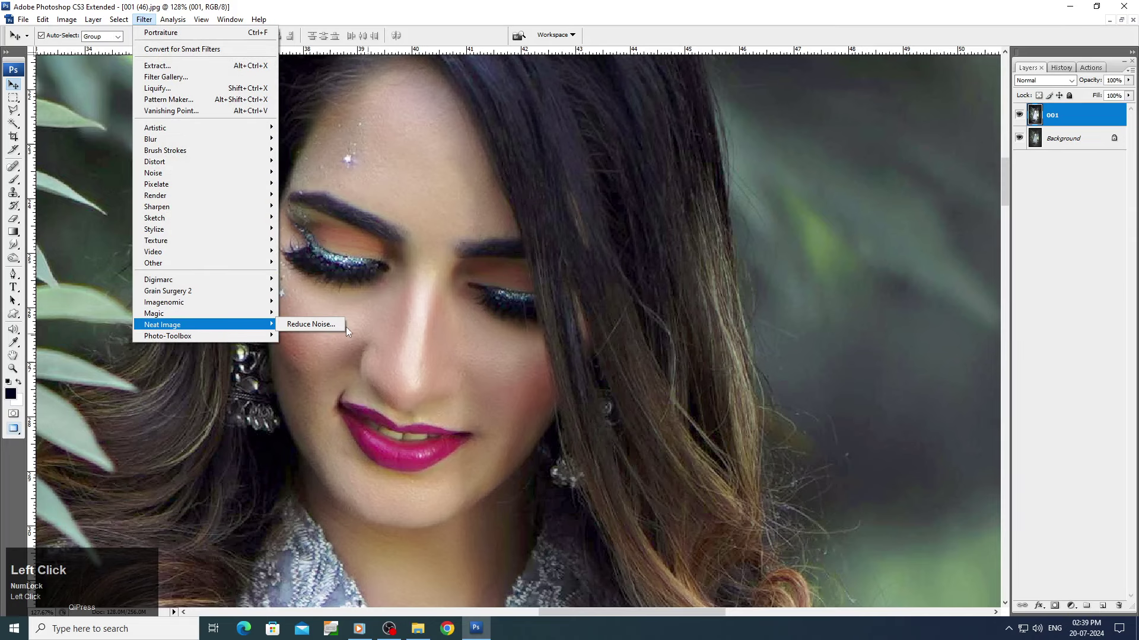
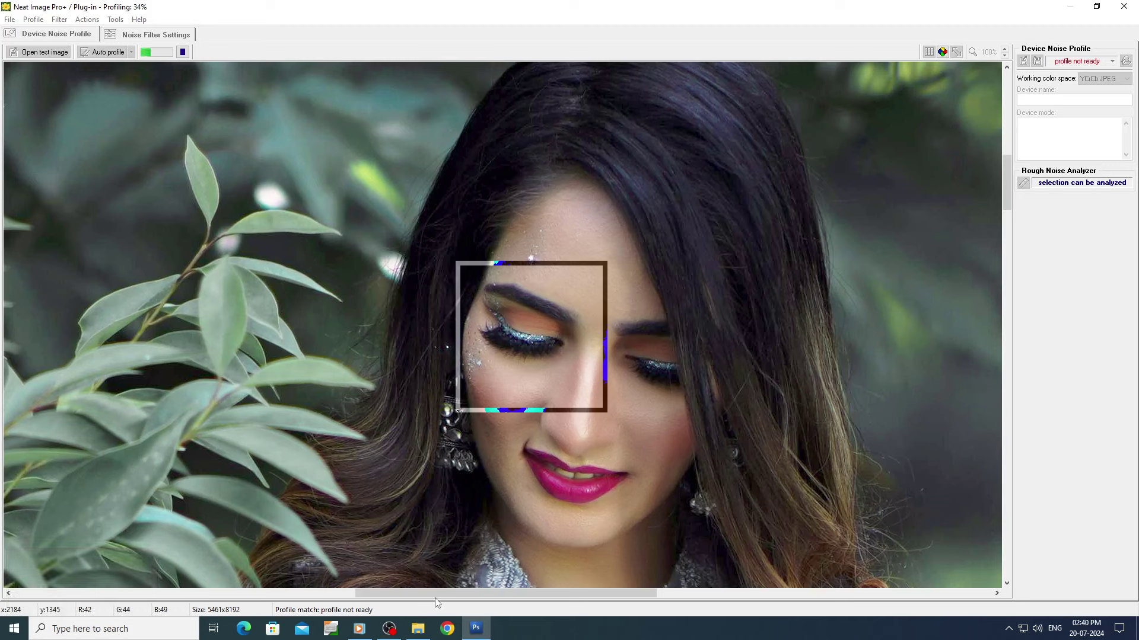
# Reposition the preview box and raise the mid and low noise level estimates.
pyautogui.click(398, 634)
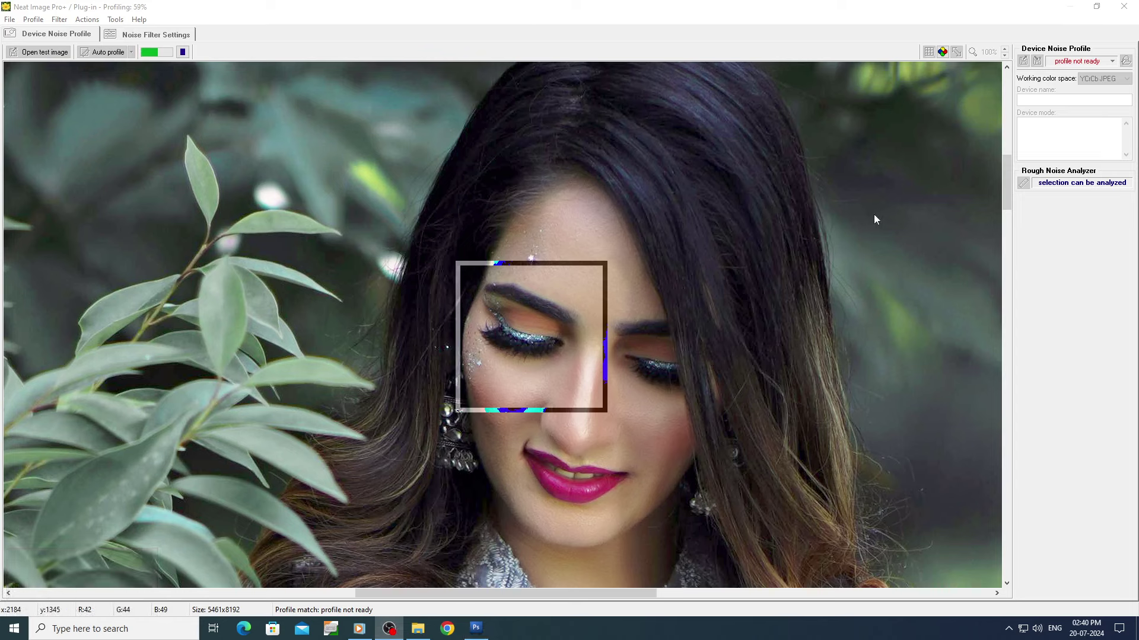
pyautogui.click(830, 93)
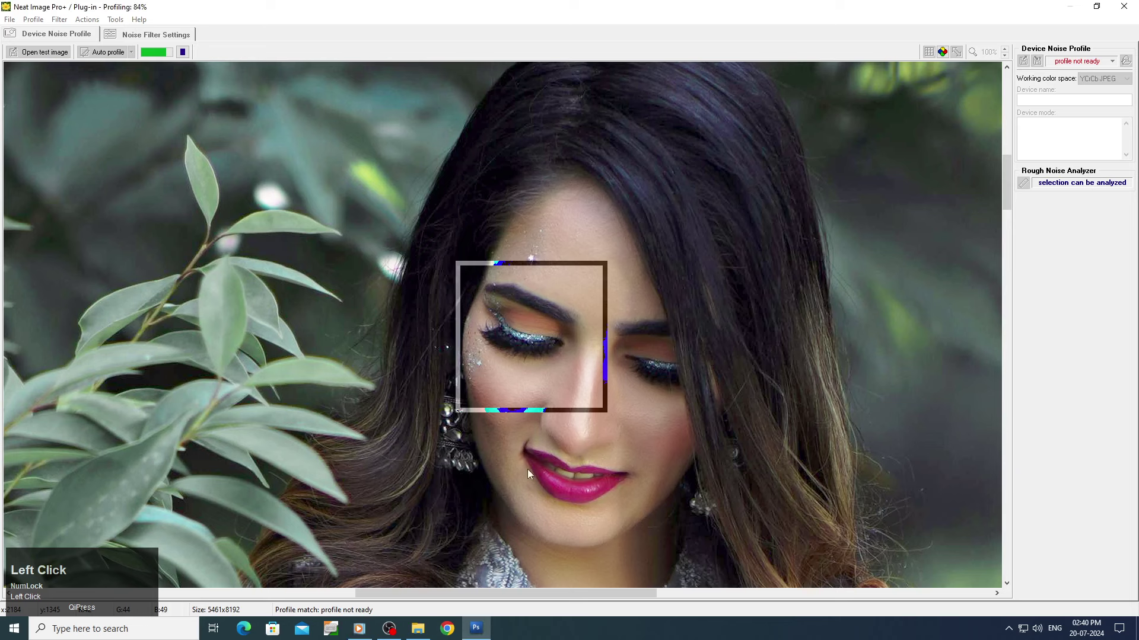
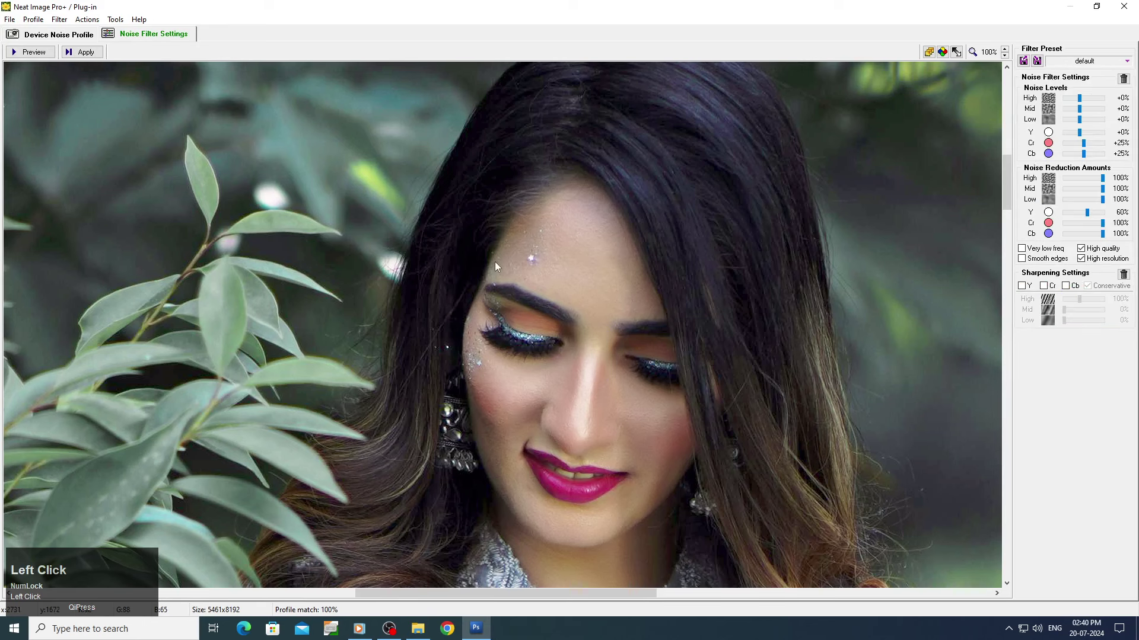
pyautogui.scroll(3)
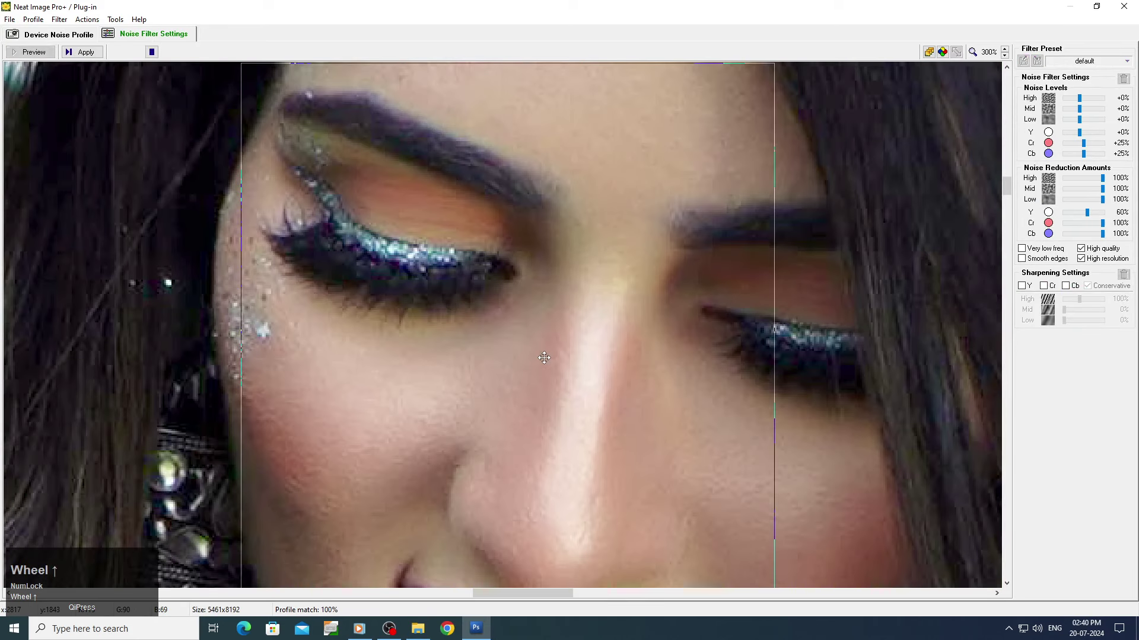
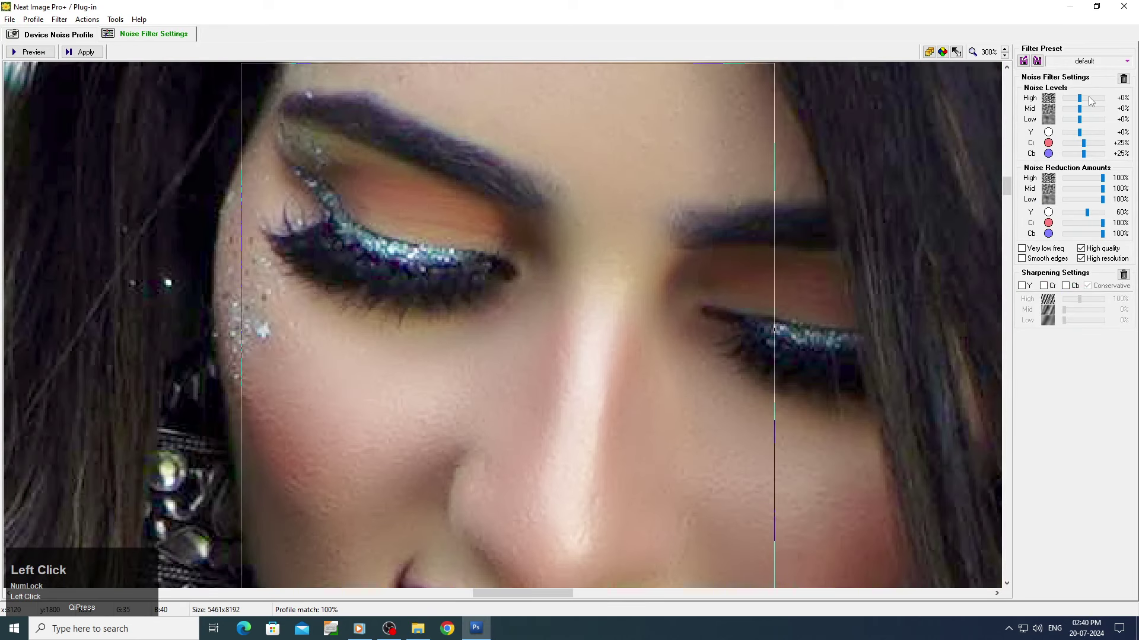
pyautogui.scroll(3)
pyautogui.scroll(-3)
pyautogui.click(599, 384)
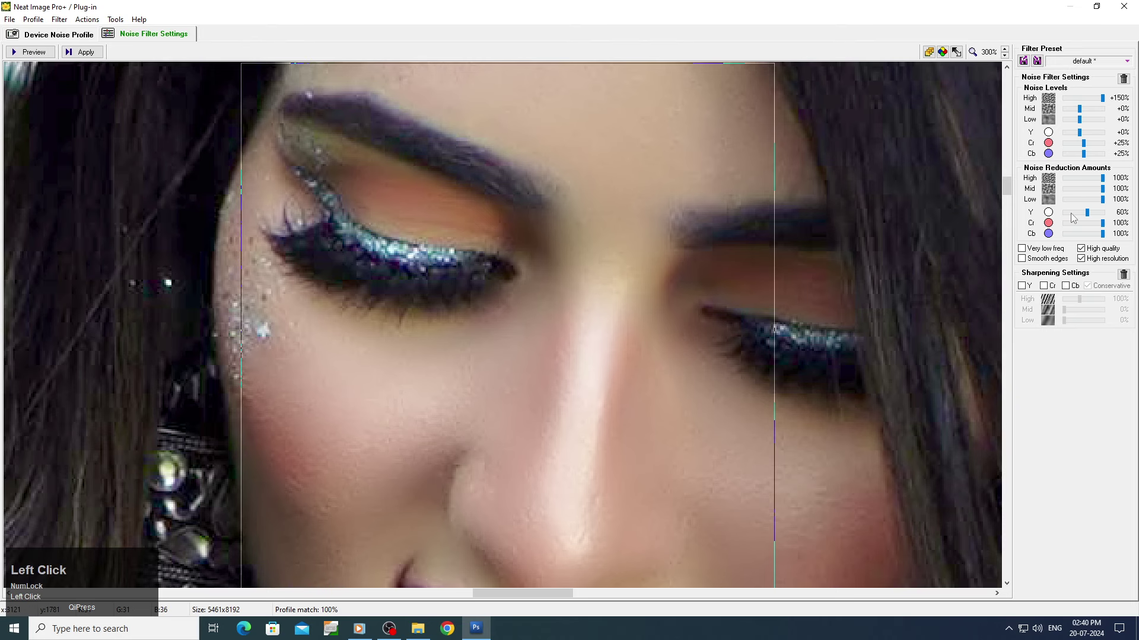
pyautogui.scroll(-3)
pyautogui.click(617, 364)
# Review the preview and apply the tuned noise reduction back to Photoshop.
pyautogui.scroll(-3)
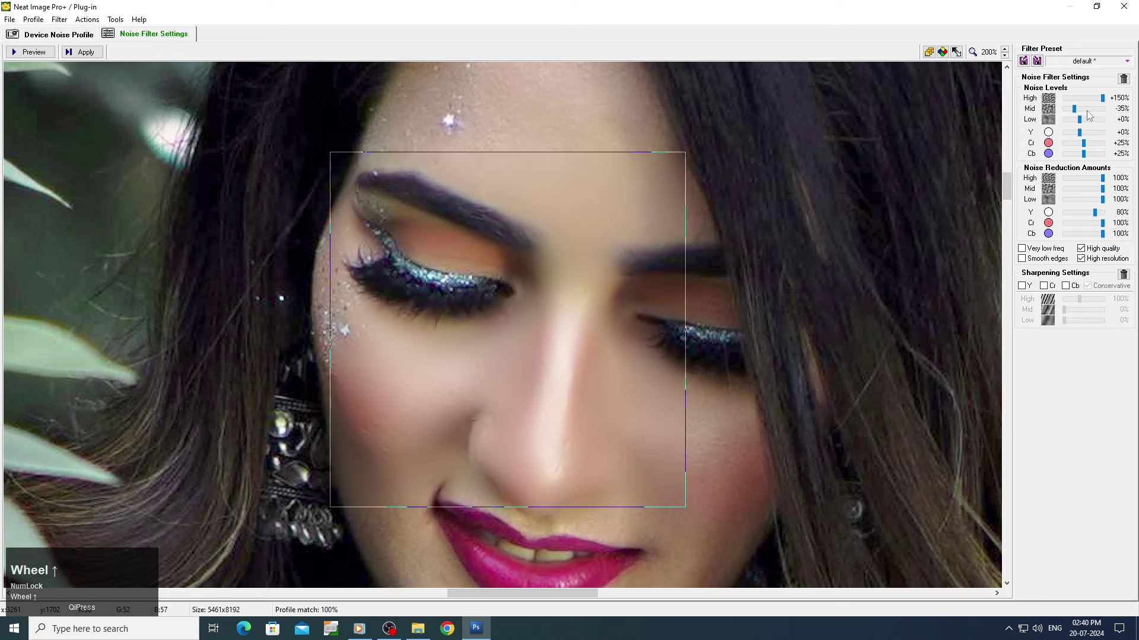
pyautogui.scroll(-3)
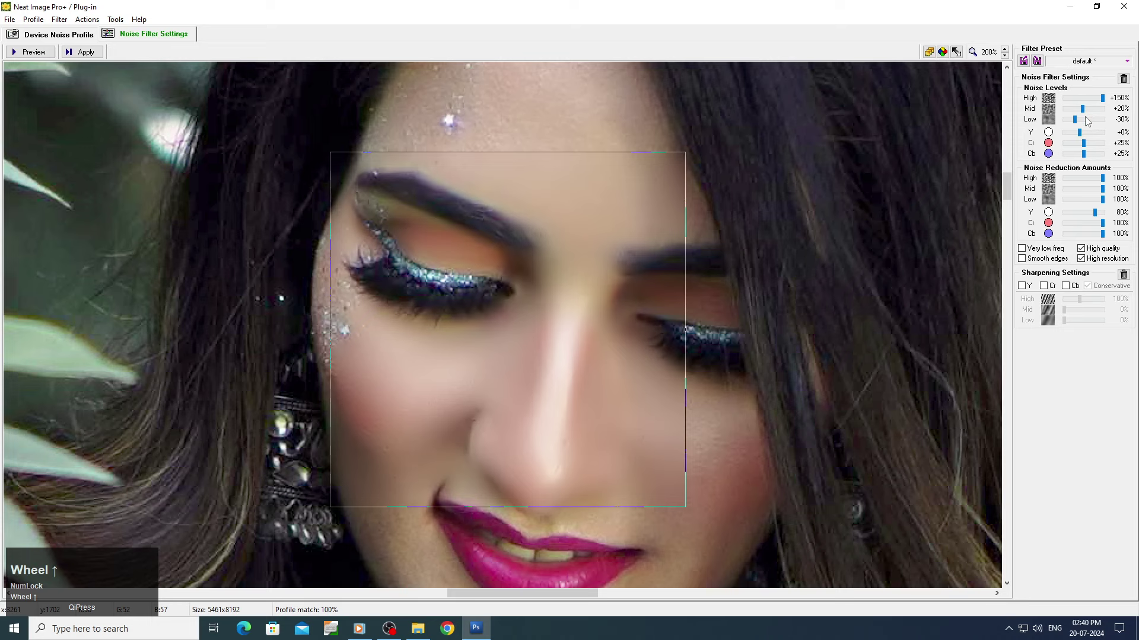
pyautogui.scroll(-3)
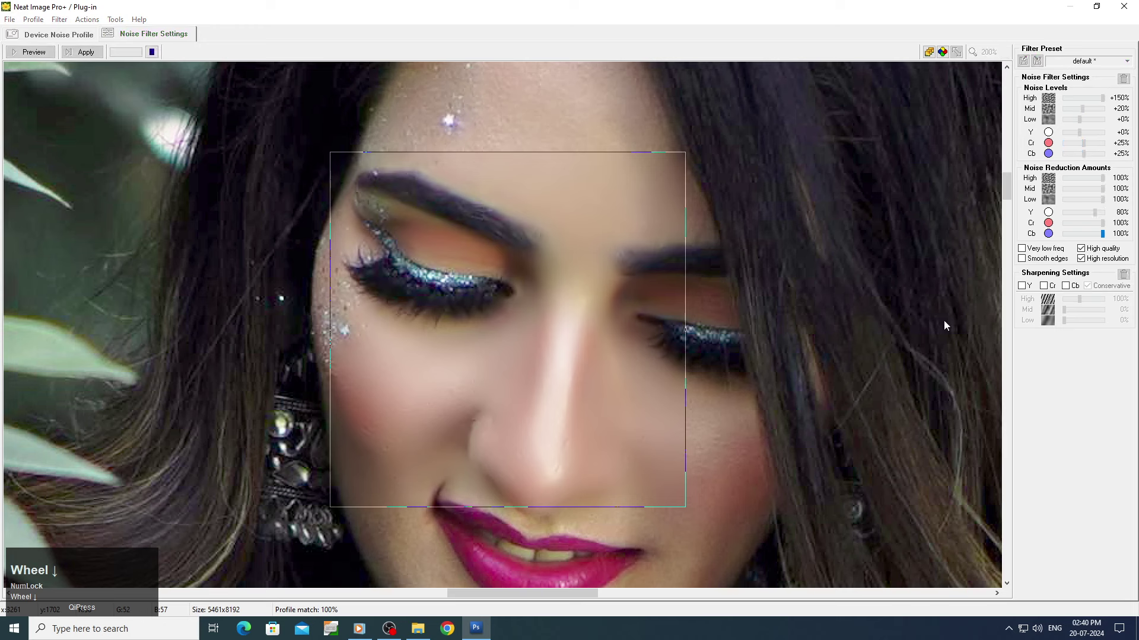
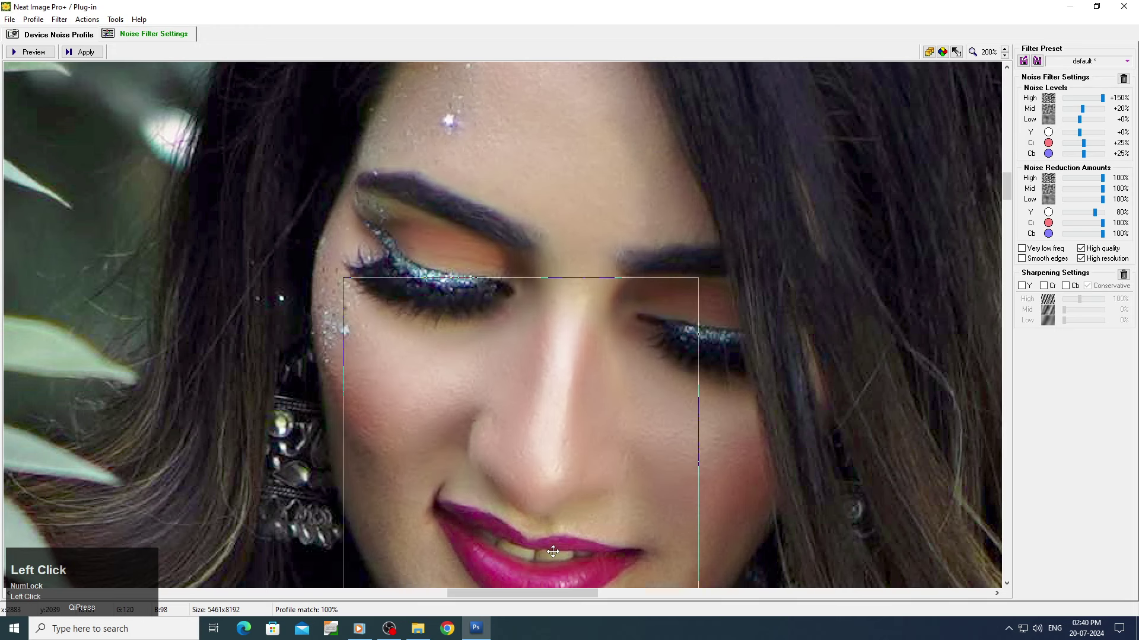
pyautogui.scroll(-3)
pyautogui.click(536, 434)
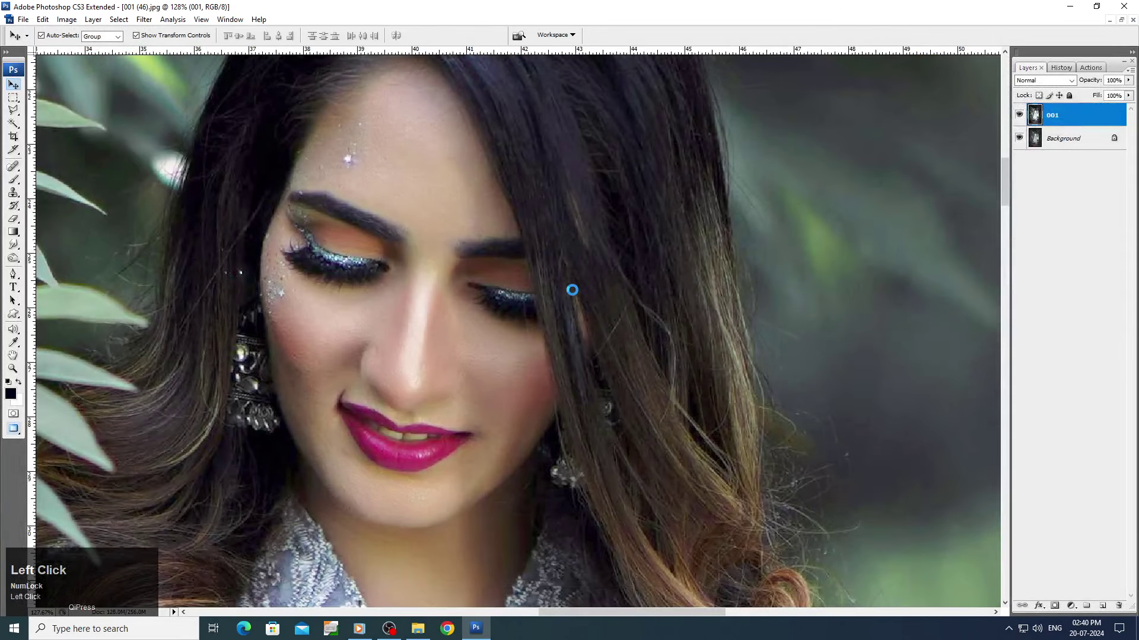
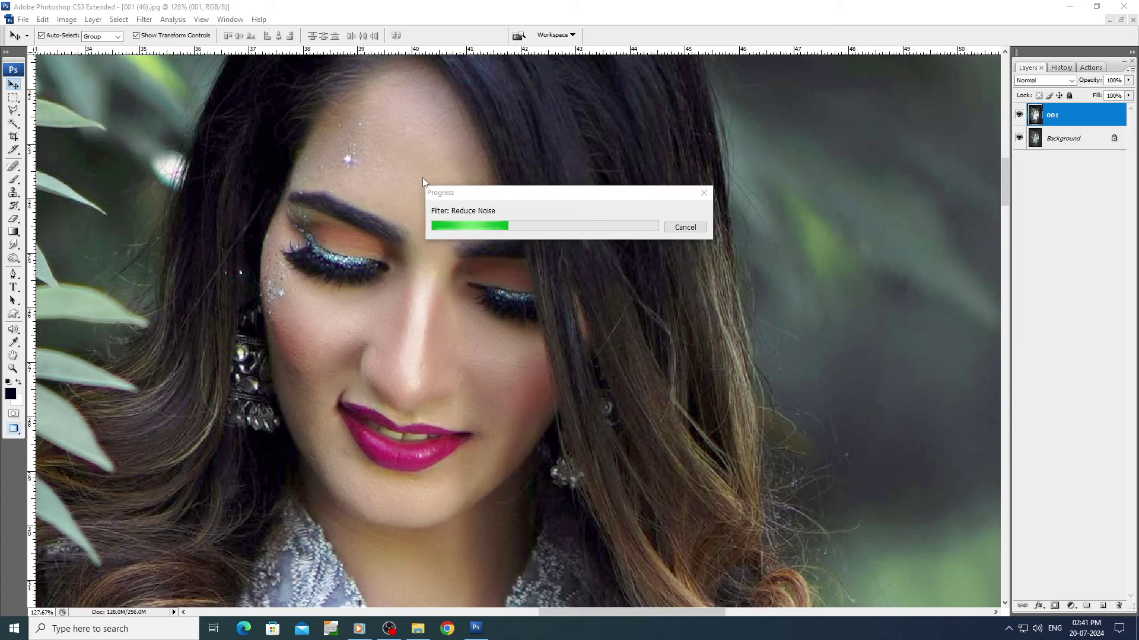
# Move the Reduce Noise progress window off the face and let it finish on layer 001.
pyautogui.click(965, 634)
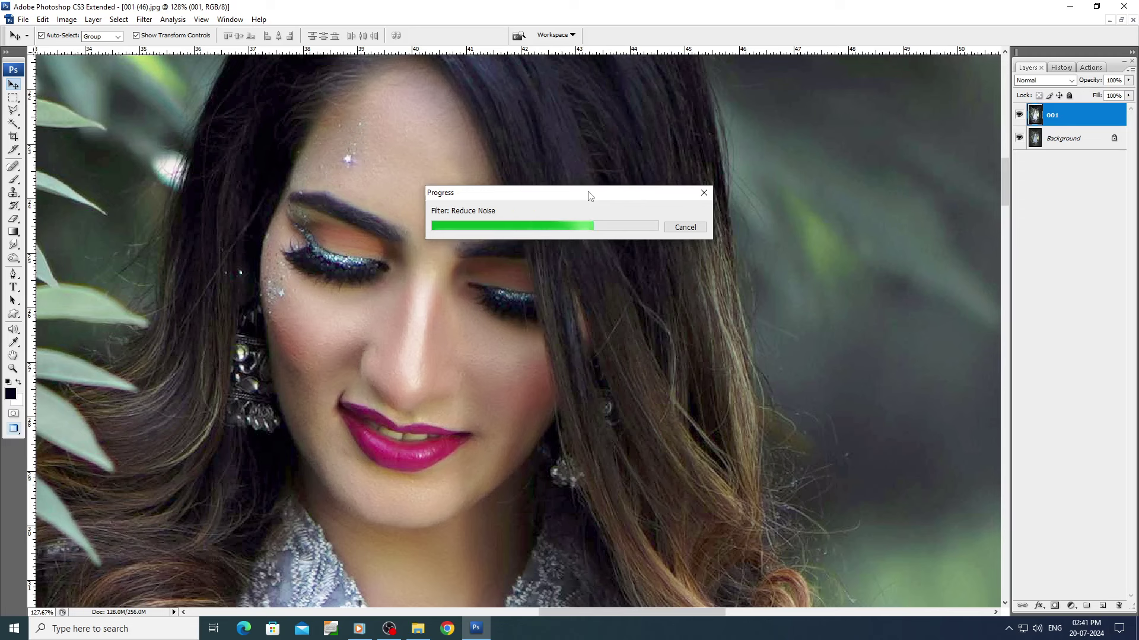
pyautogui.moveTo(588, 196); pyautogui.dragTo(860, 92)
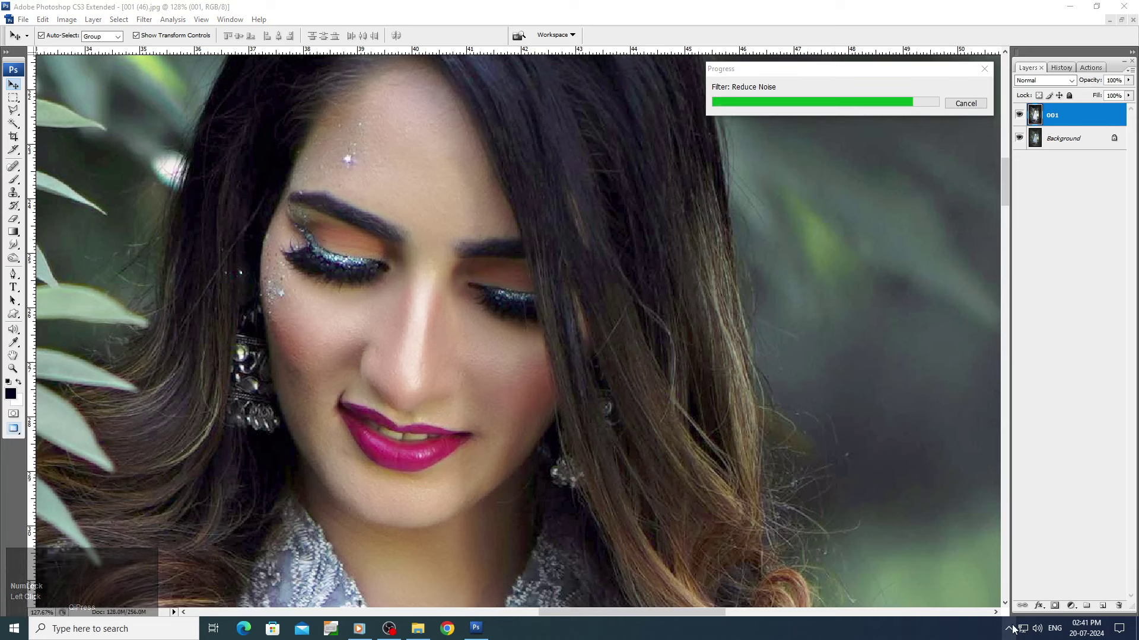
pyautogui.click(1015, 631)
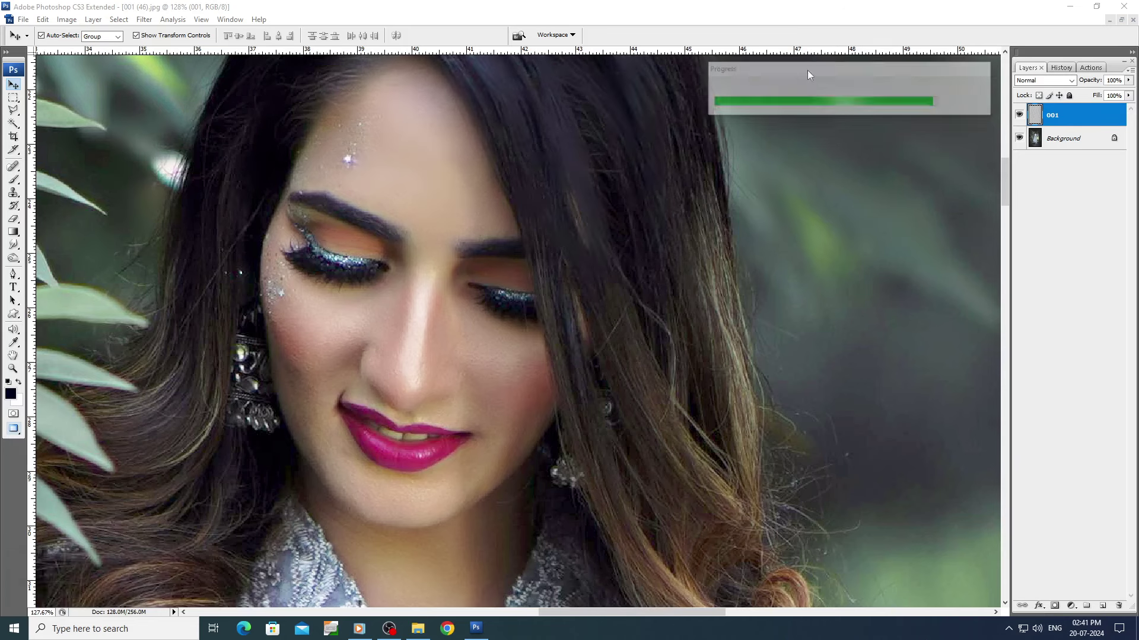
pyautogui.click(413, 206)
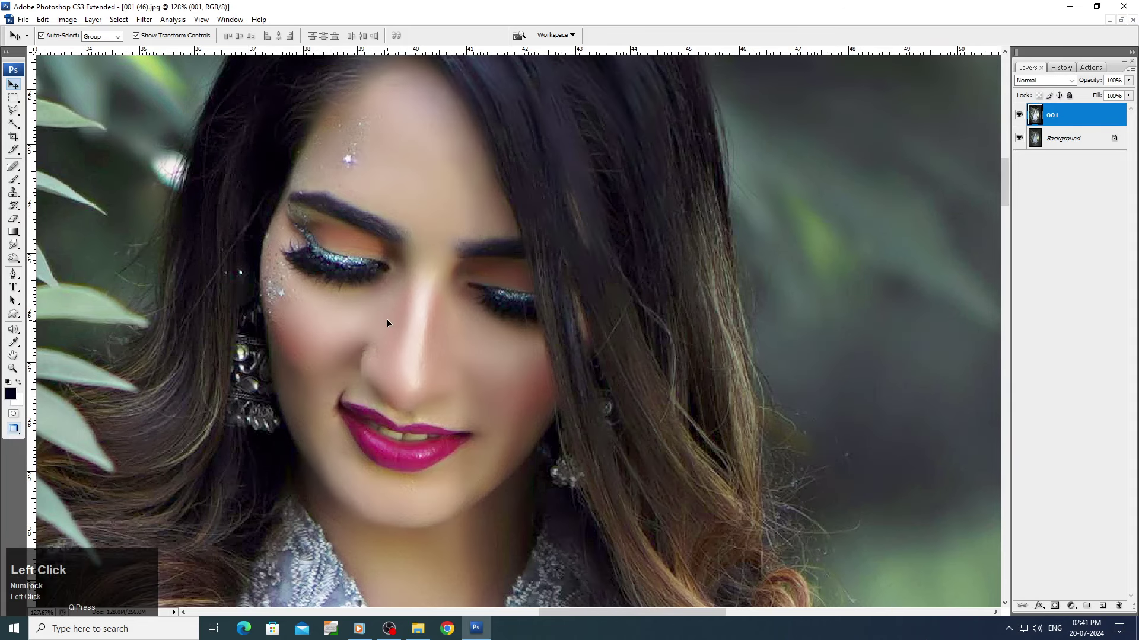
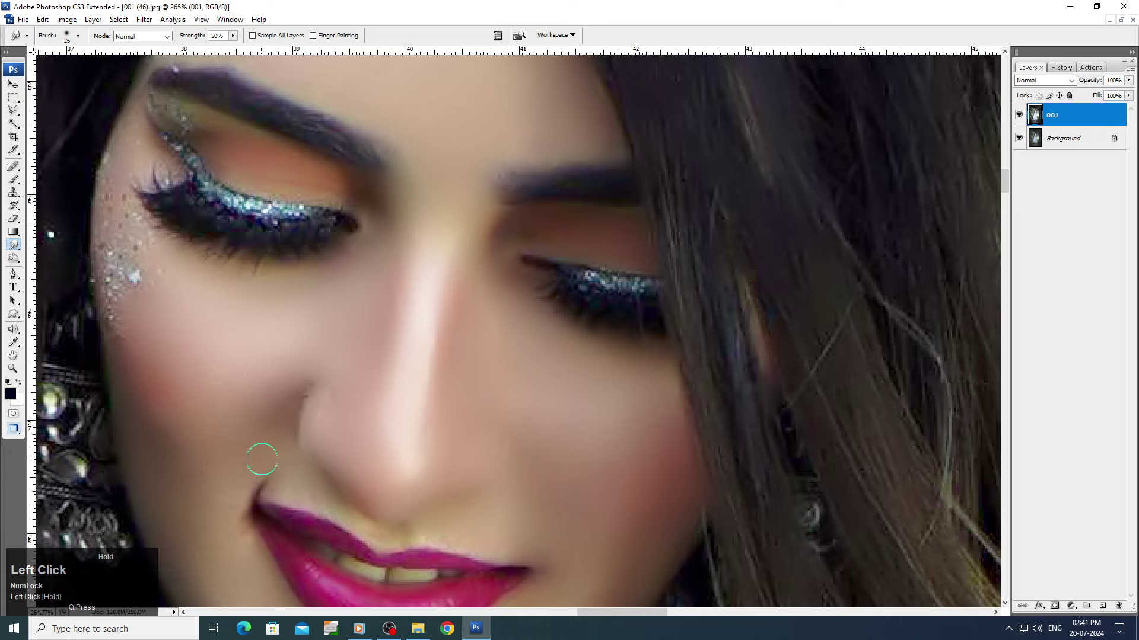
# Blur-smooth the forehead, cheeks, chin and neck at 50% strength, scrolling down the face.
pyautogui.scroll(3)
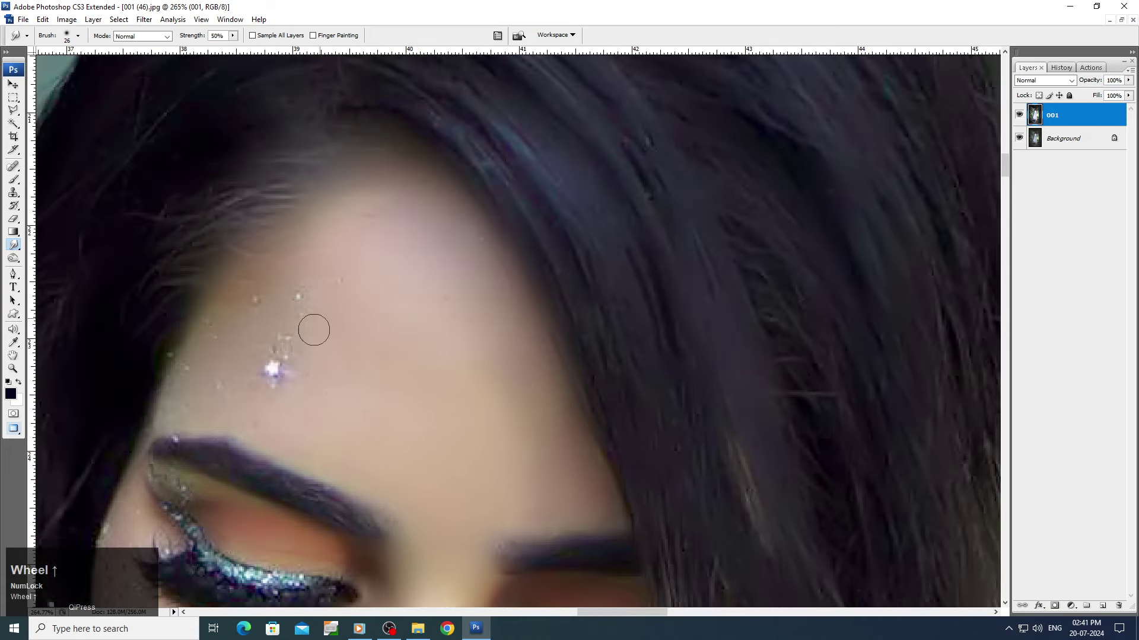
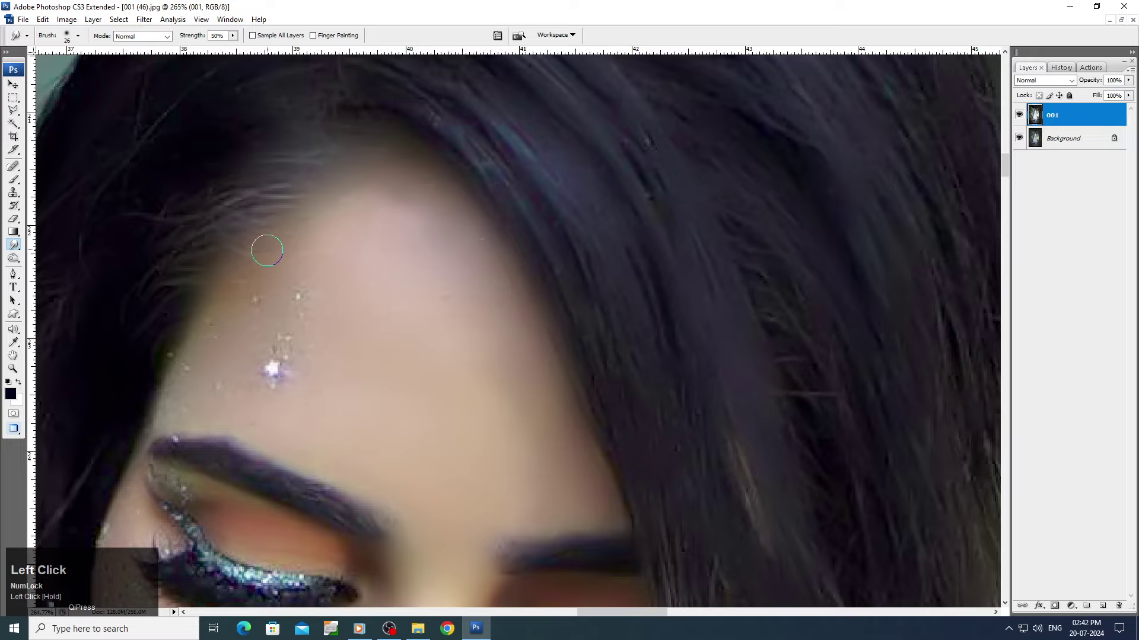
pyautogui.scroll(-3)
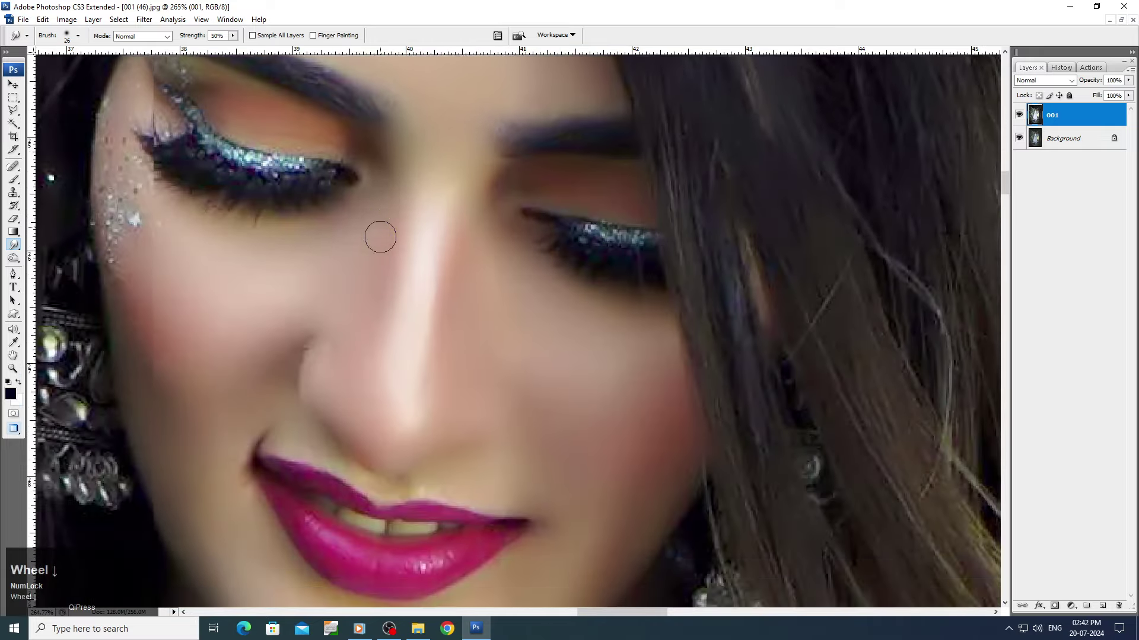
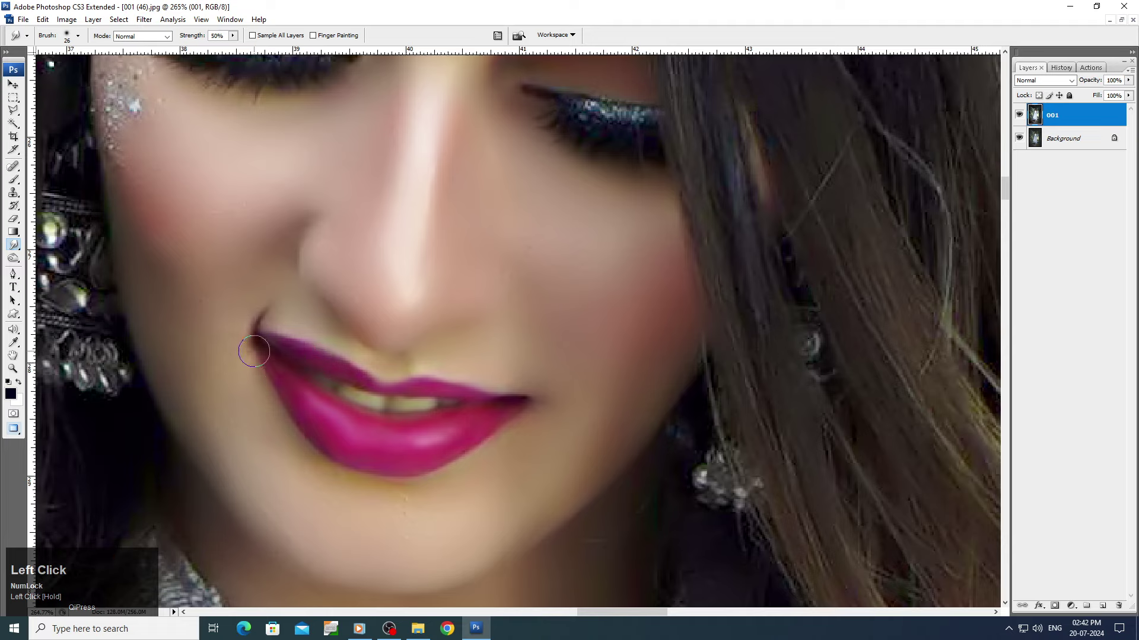
pyautogui.scroll(-3)
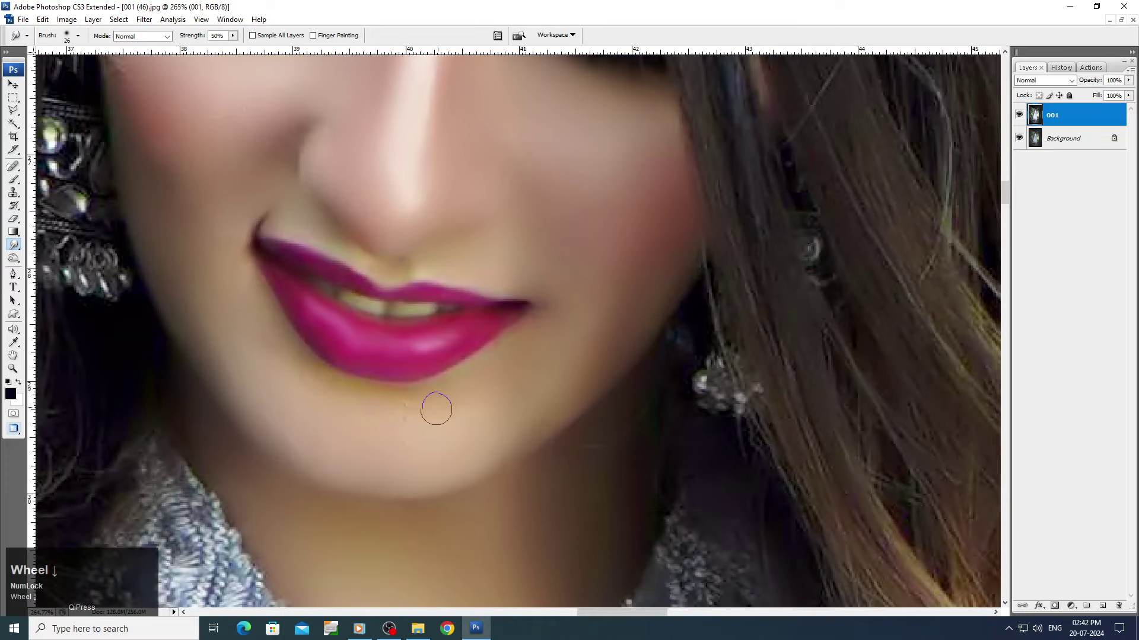
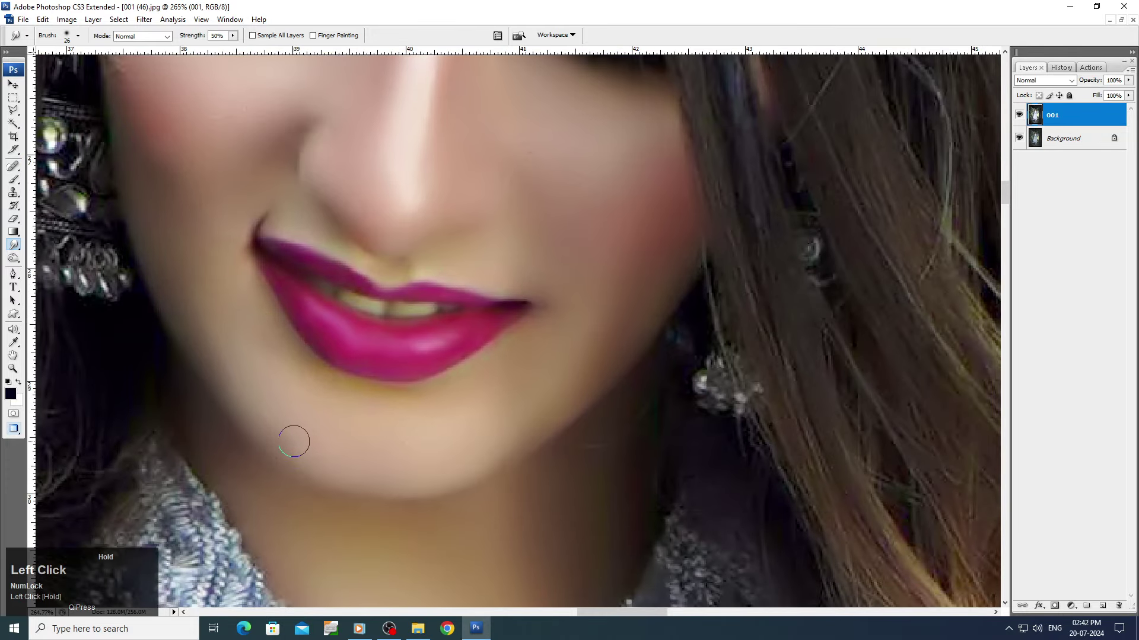
pyautogui.scroll(-3)
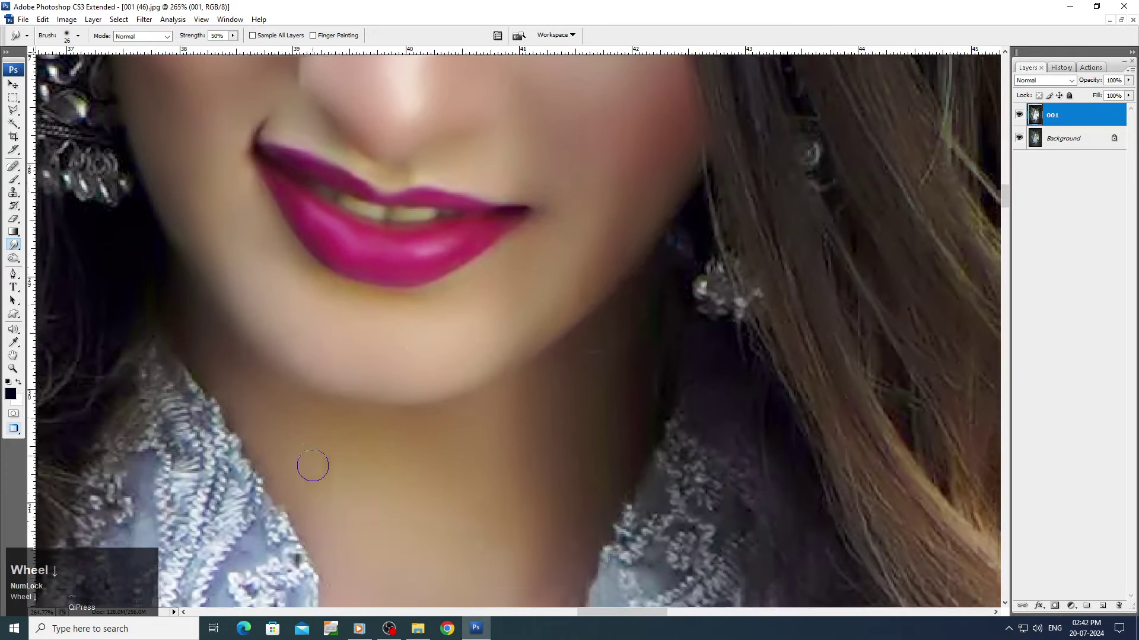
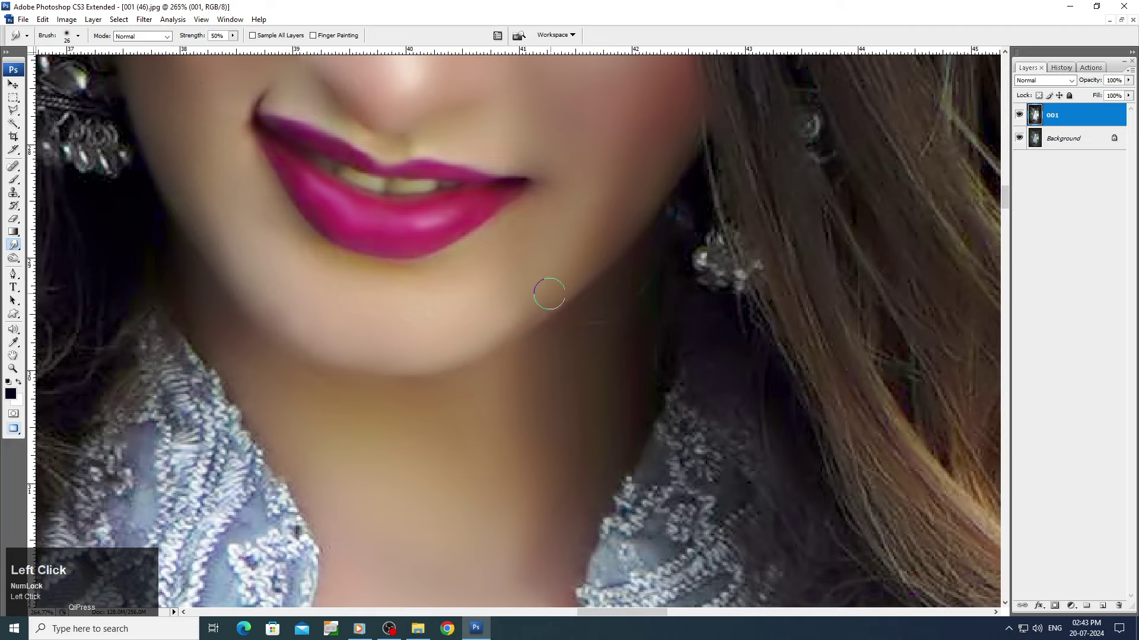
pyautogui.scroll(-3)
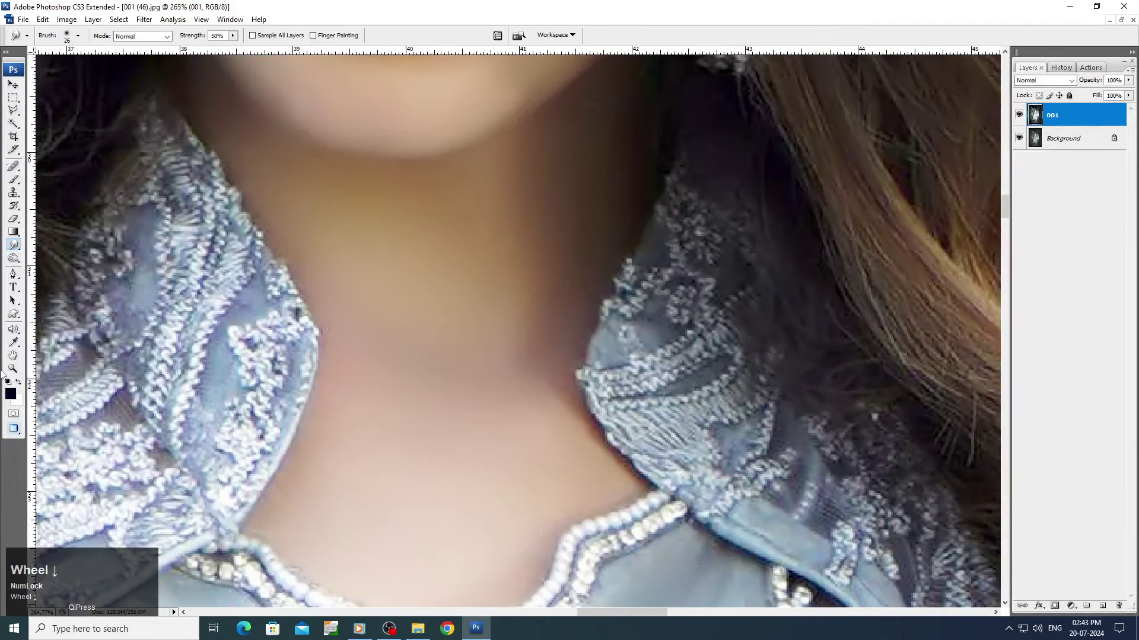
pyautogui.click(11, 368)
pyautogui.rightClick(499, 282)
pyautogui.moveTo(514, 296); pyautogui.dragTo(612, 218)
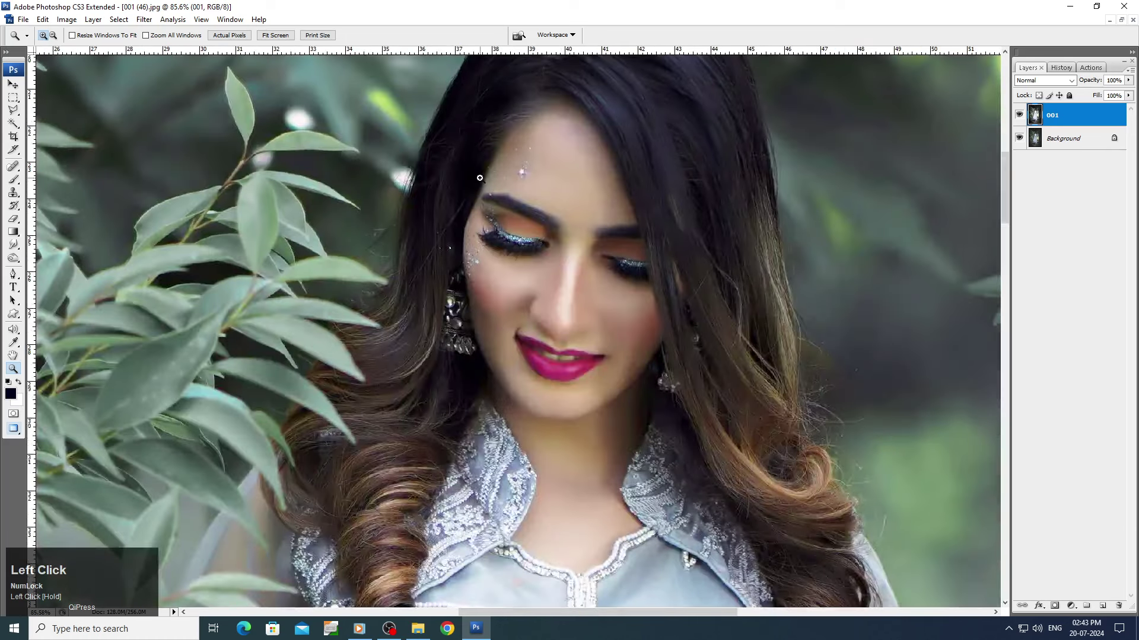
pyautogui.rightClick(612, 219)
pyautogui.click(624, 244)
pyautogui.rightClick(622, 230)
pyautogui.click(628, 243)
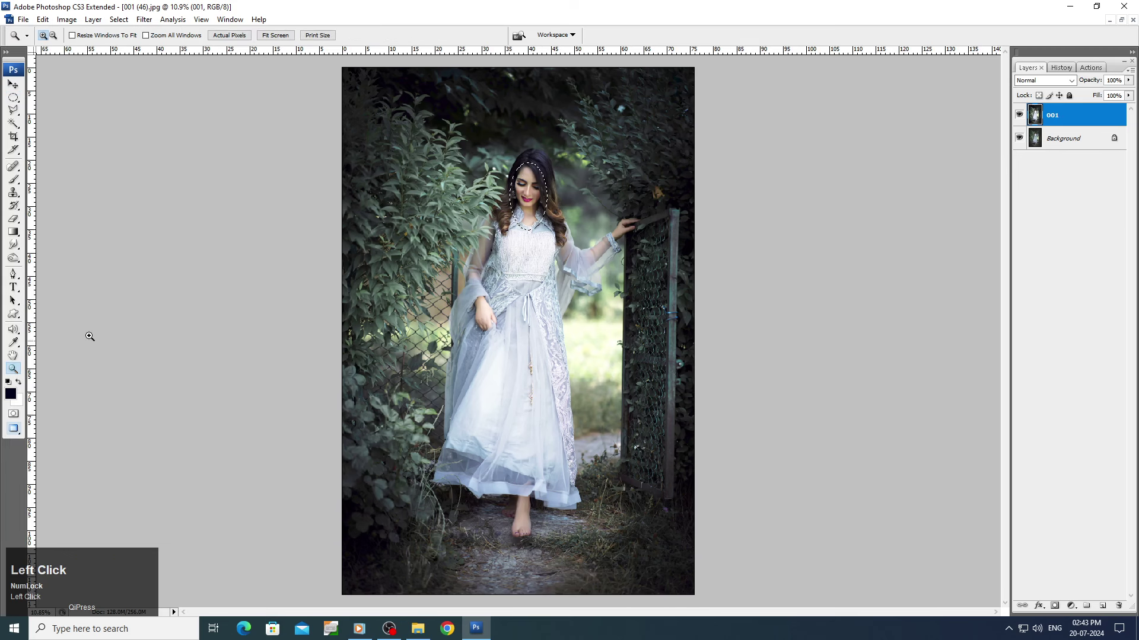
pyautogui.scroll(-3)
pyautogui.moveTo(60, 23); pyautogui.dragTo(162, 155)
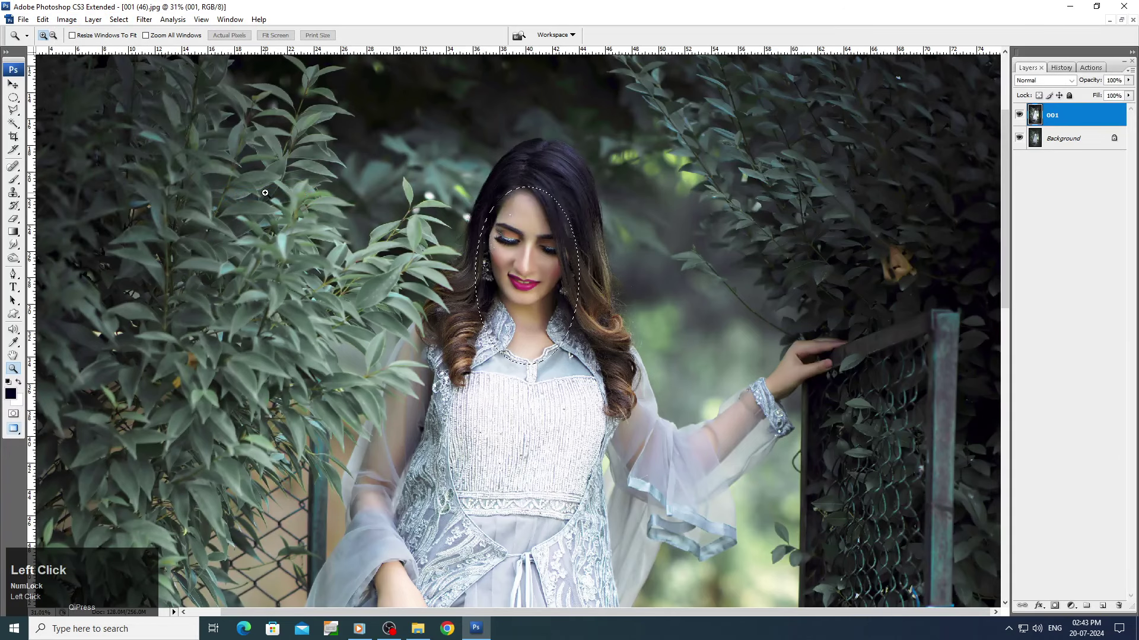
pyautogui.click(14, 97)
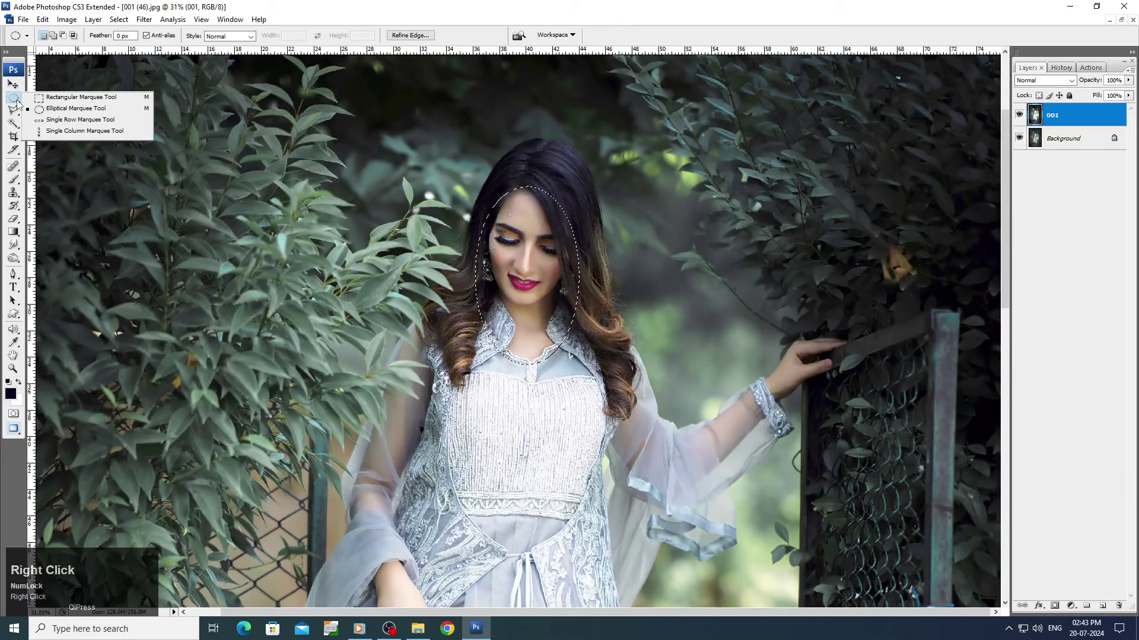
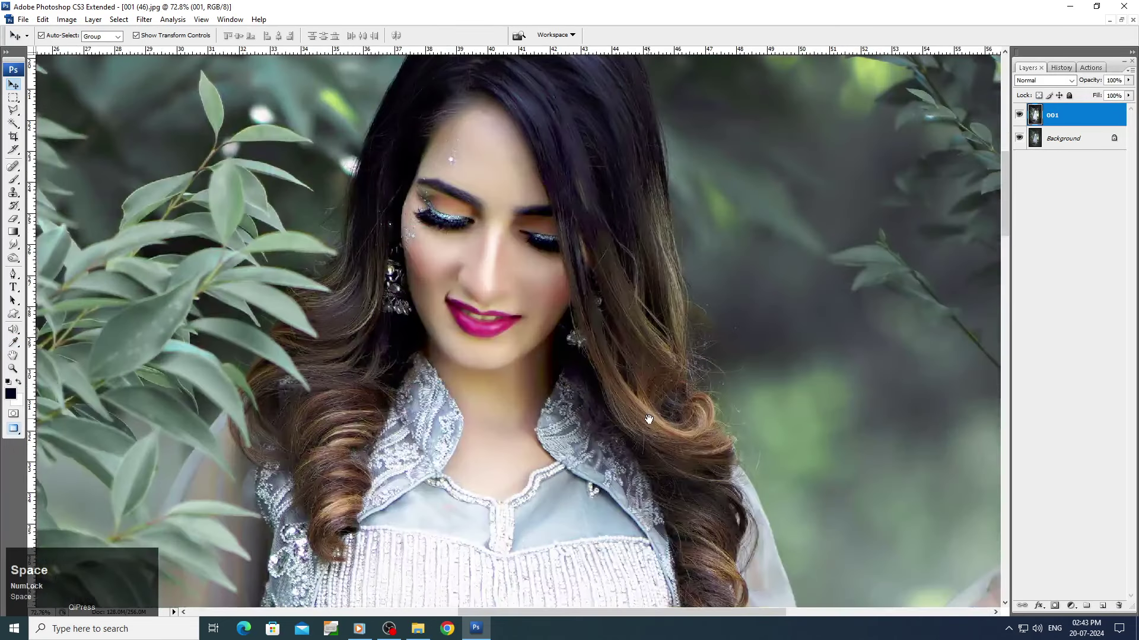
# Dodge the face highlights at 50% midtones, then set the Warming Filter (85) density to 25%.
pyautogui.scroll(3)
pyautogui.press('o')
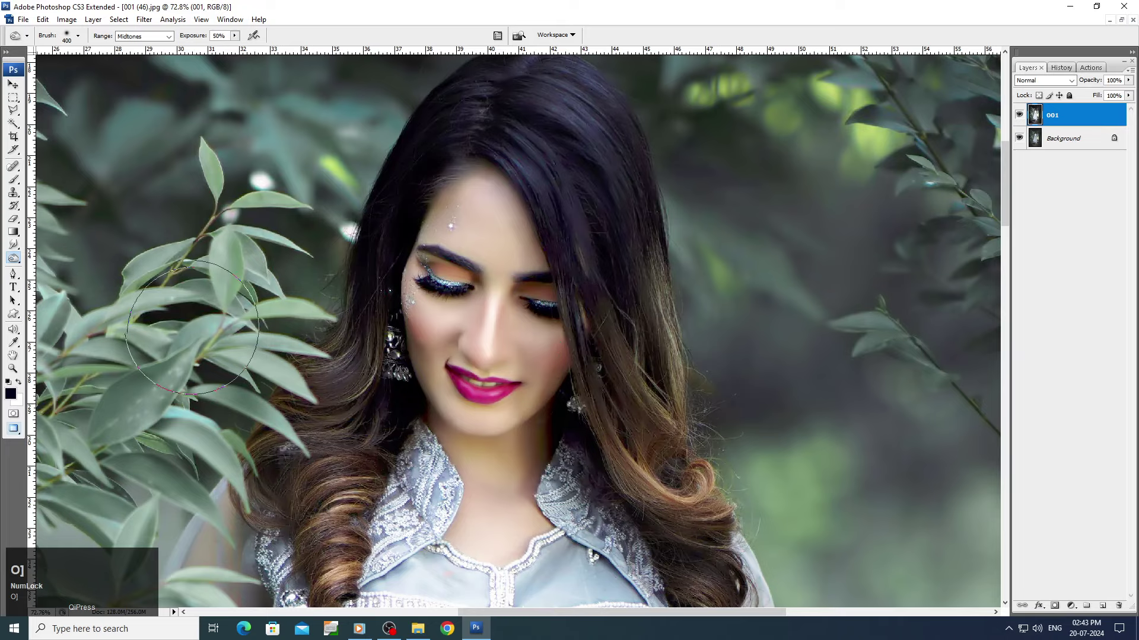
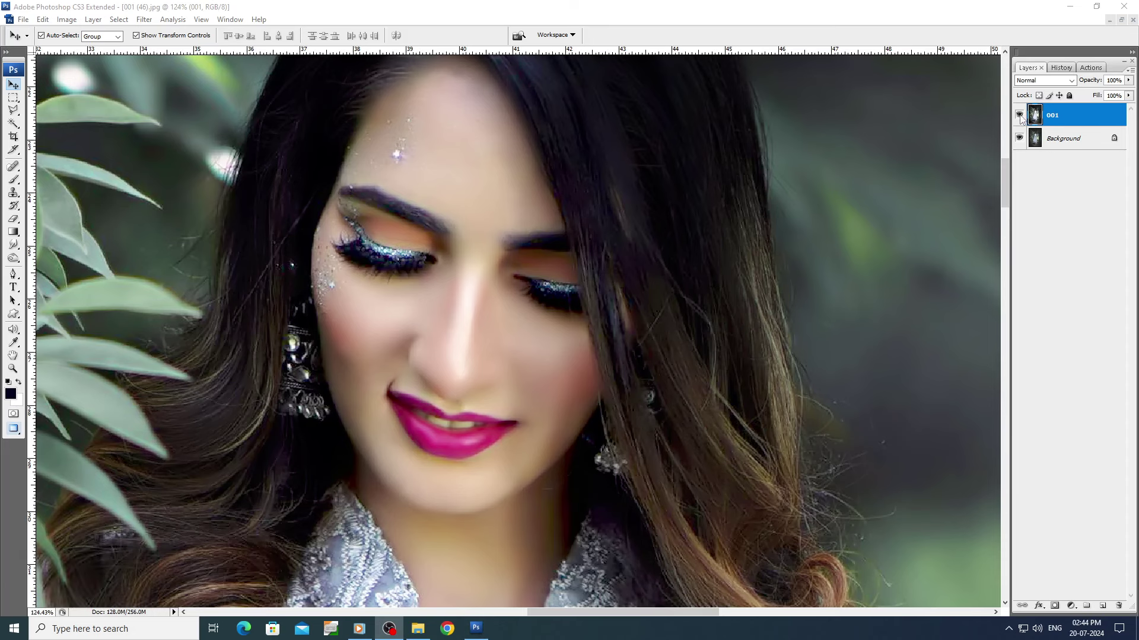
pyautogui.moveTo(1012, 121); pyautogui.dragTo(829, 207)
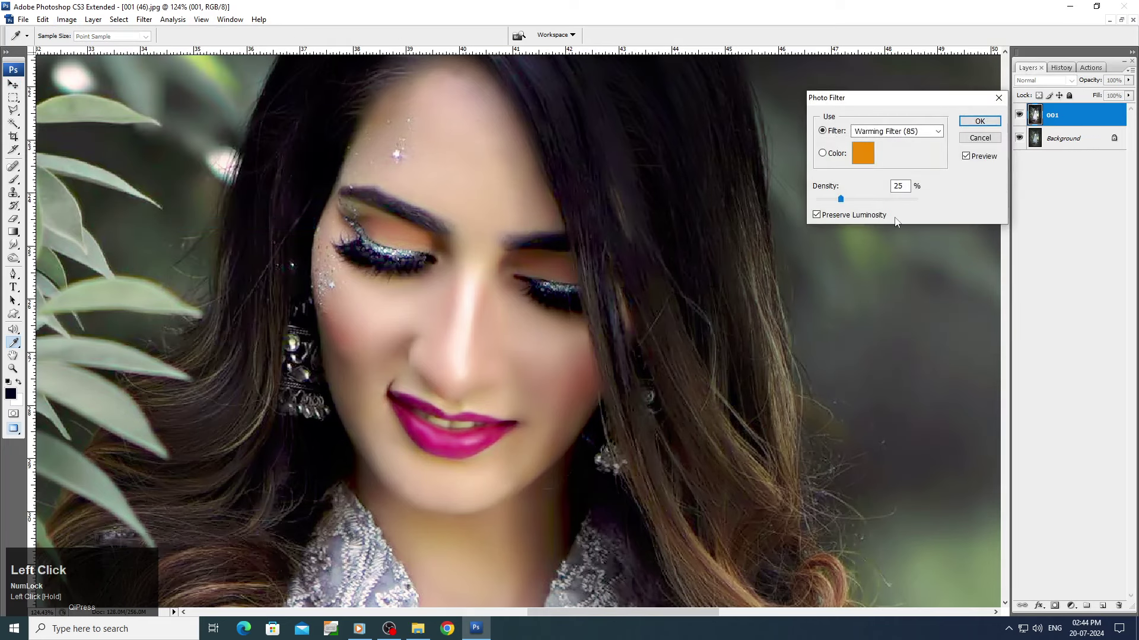